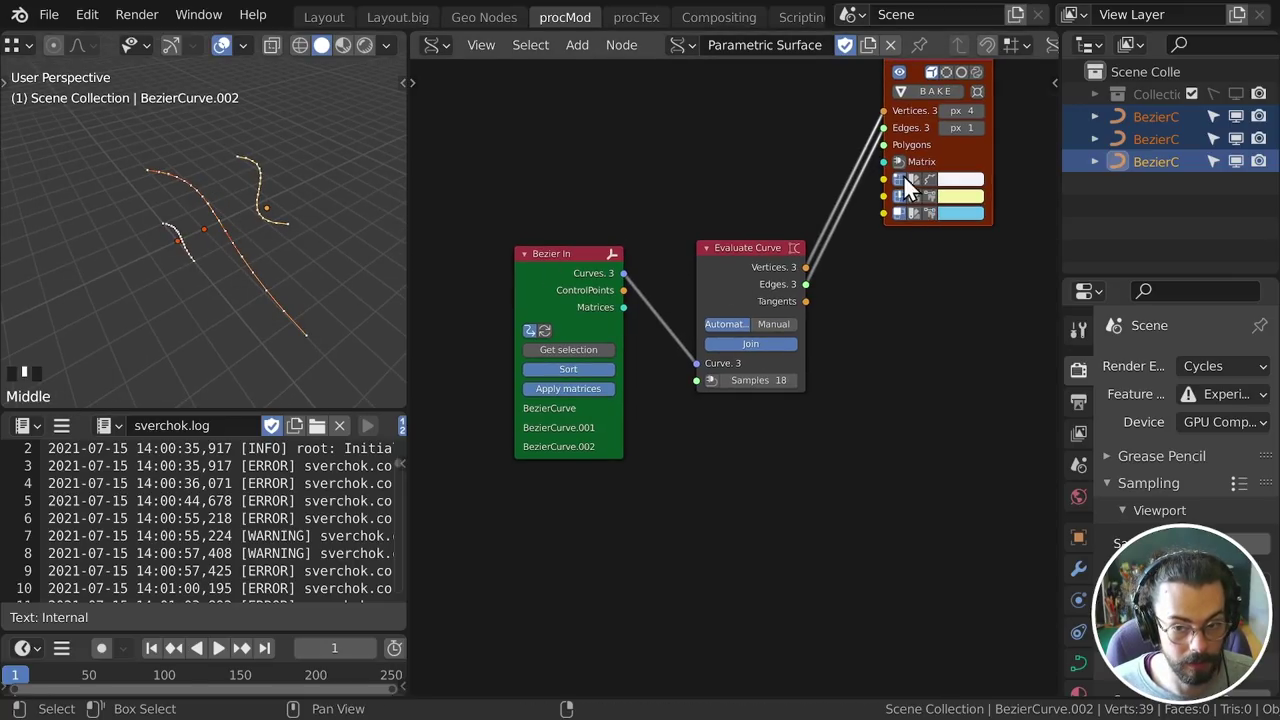
# Select the downstream matrix/viewer nodes and move them aside, leaving Bezier In in place
pyautogui.click(901, 178)
pyautogui.press('g')
pyautogui.click(897, 319)
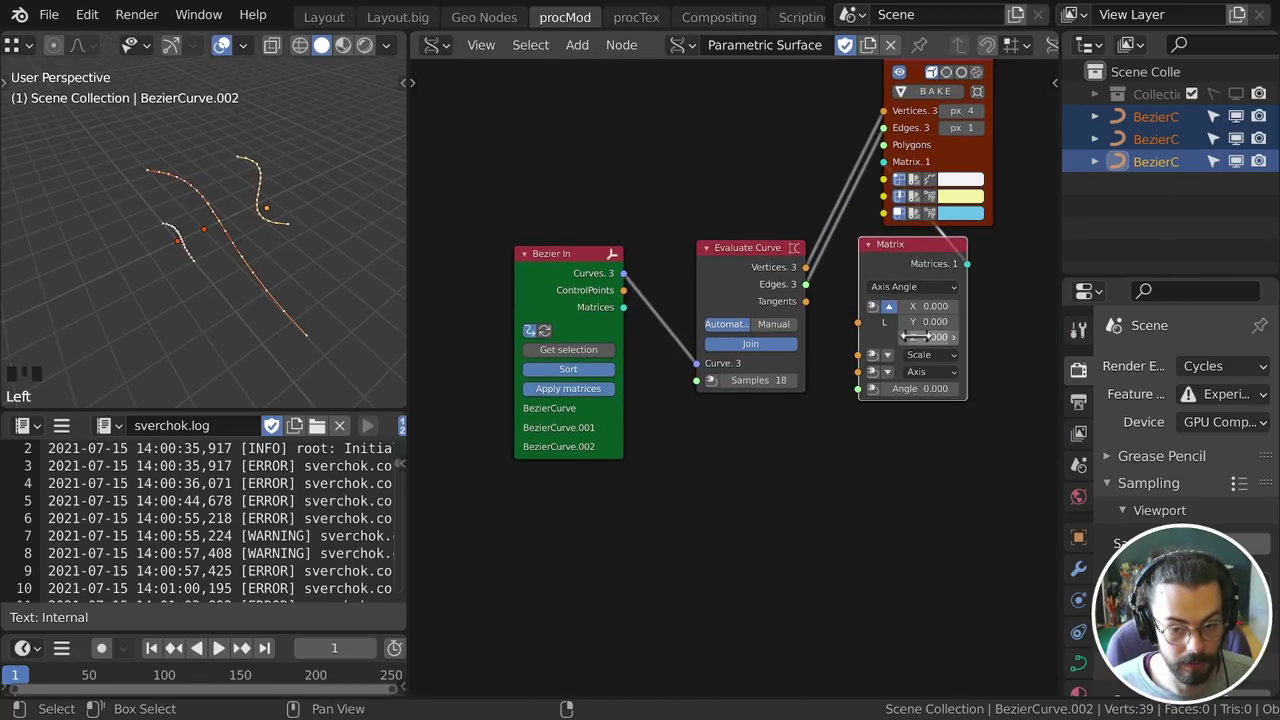
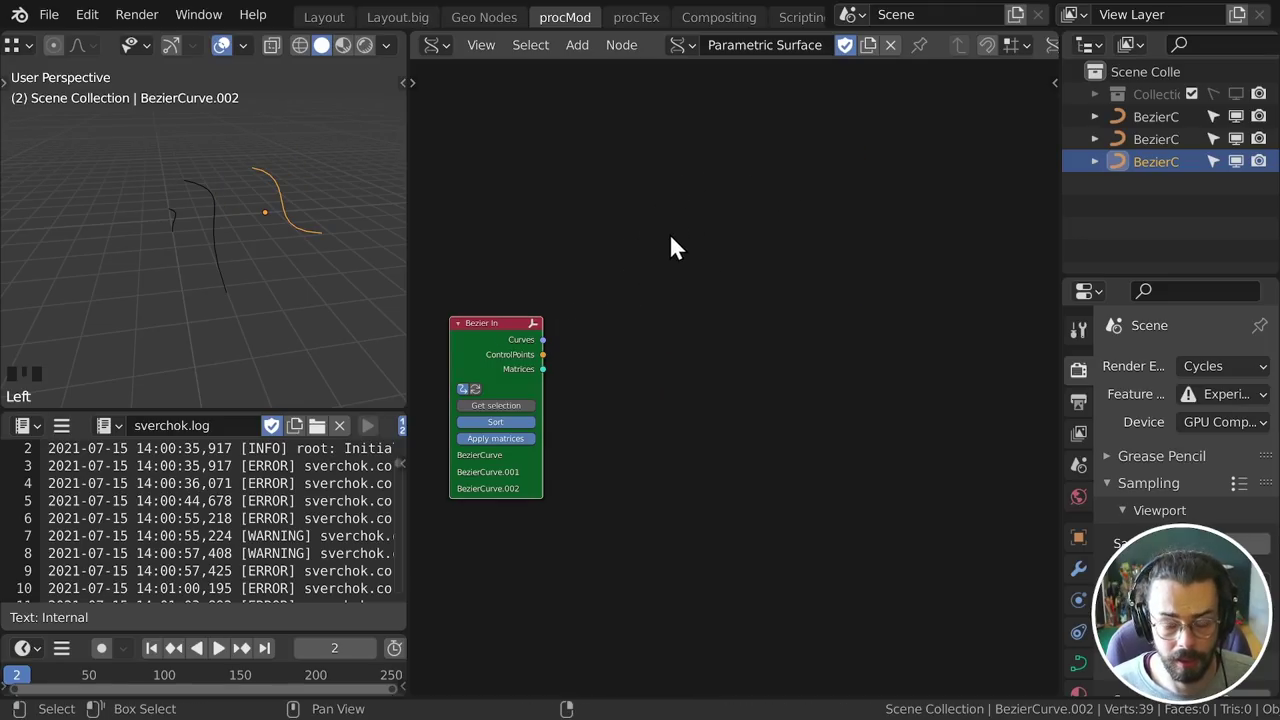
# Add a Surface from Curves node fed by the Bezier curves, then add a Temporal Viewer
pyautogui.press('shift+a')
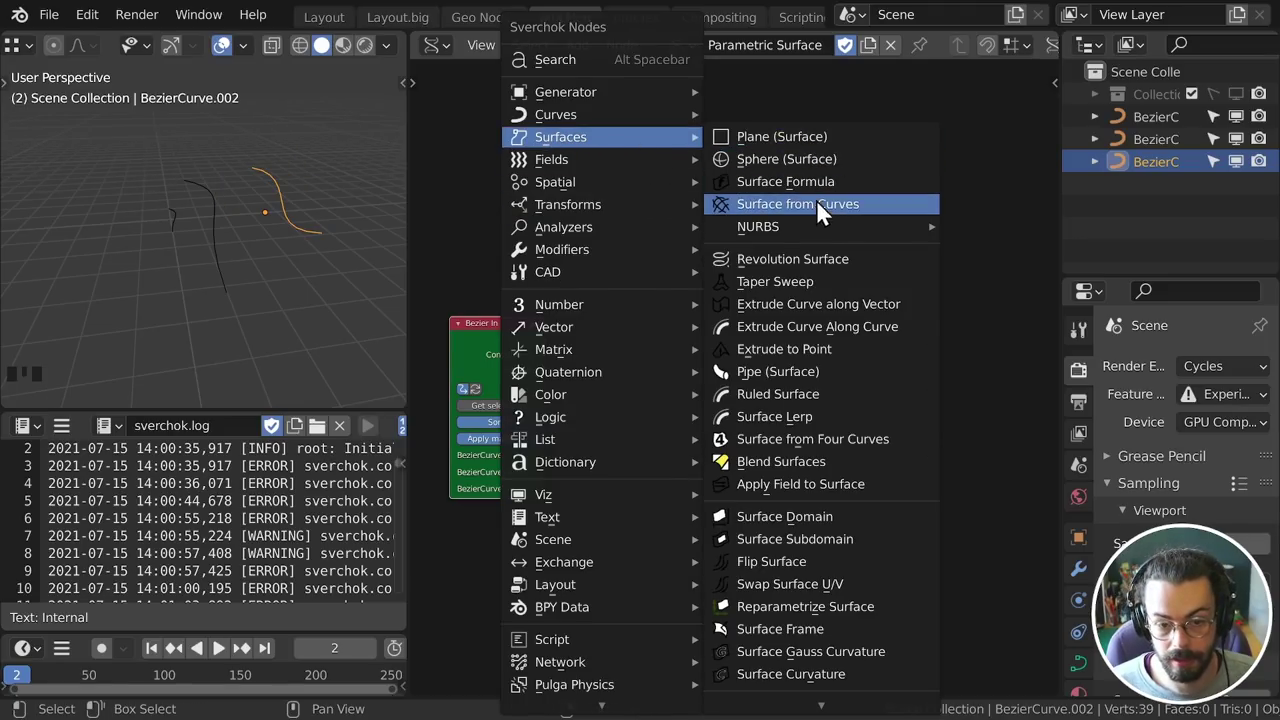
pyautogui.moveTo(555, 349); pyautogui.dragTo(805, 285)
pyautogui.press('shift+a')
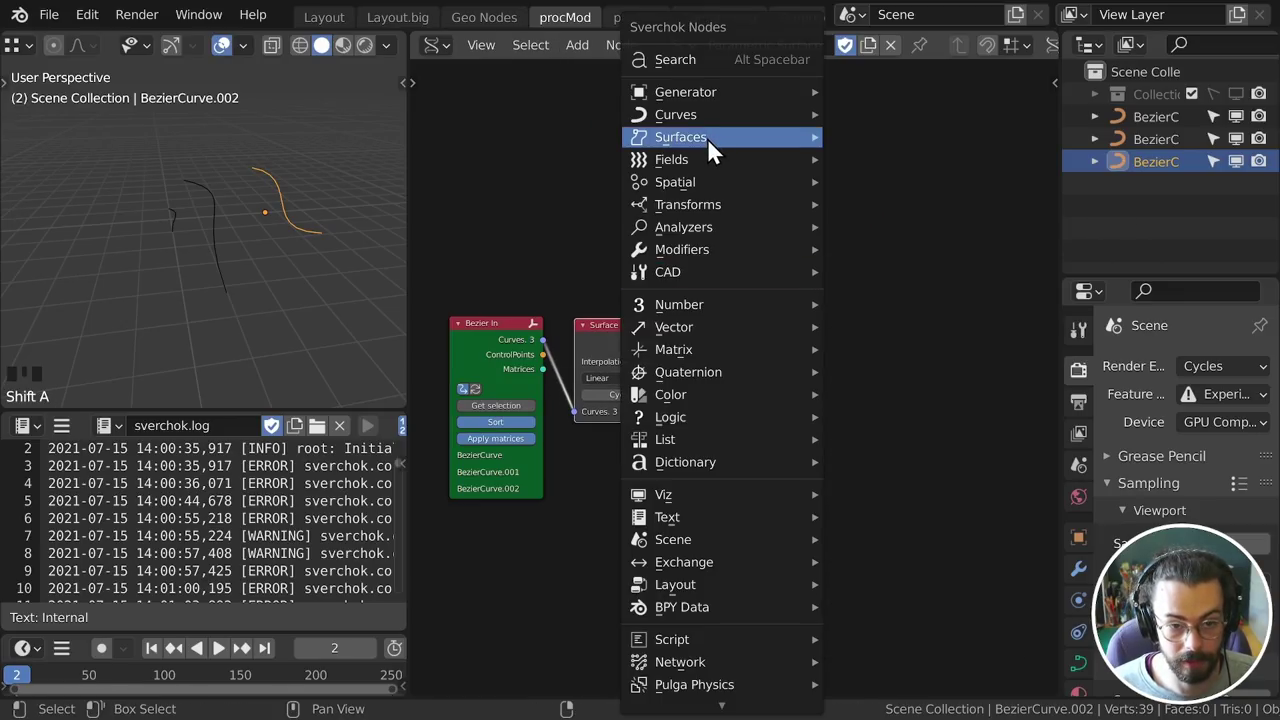
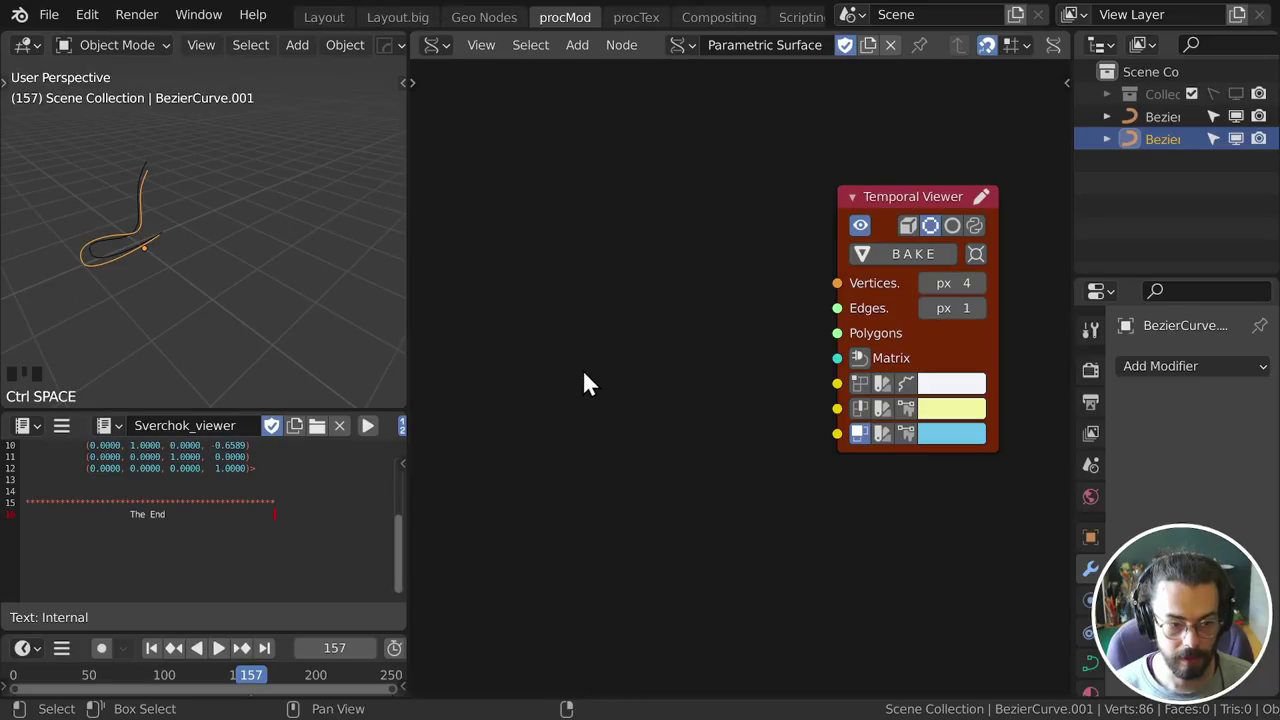
# Add an Evaluate Surface node and wire its vertices, edges and faces into the Temporal Viewer
pyautogui.click(237, 295)
pyautogui.moveTo(200, 279); pyautogui.dragTo(270, 294)
pyautogui.scroll(-3)
pyautogui.scroll(3)
pyautogui.scroll(-3)
pyautogui.moveTo(149, 329); pyautogui.dragTo(712, 285)
pyautogui.click(712, 285)
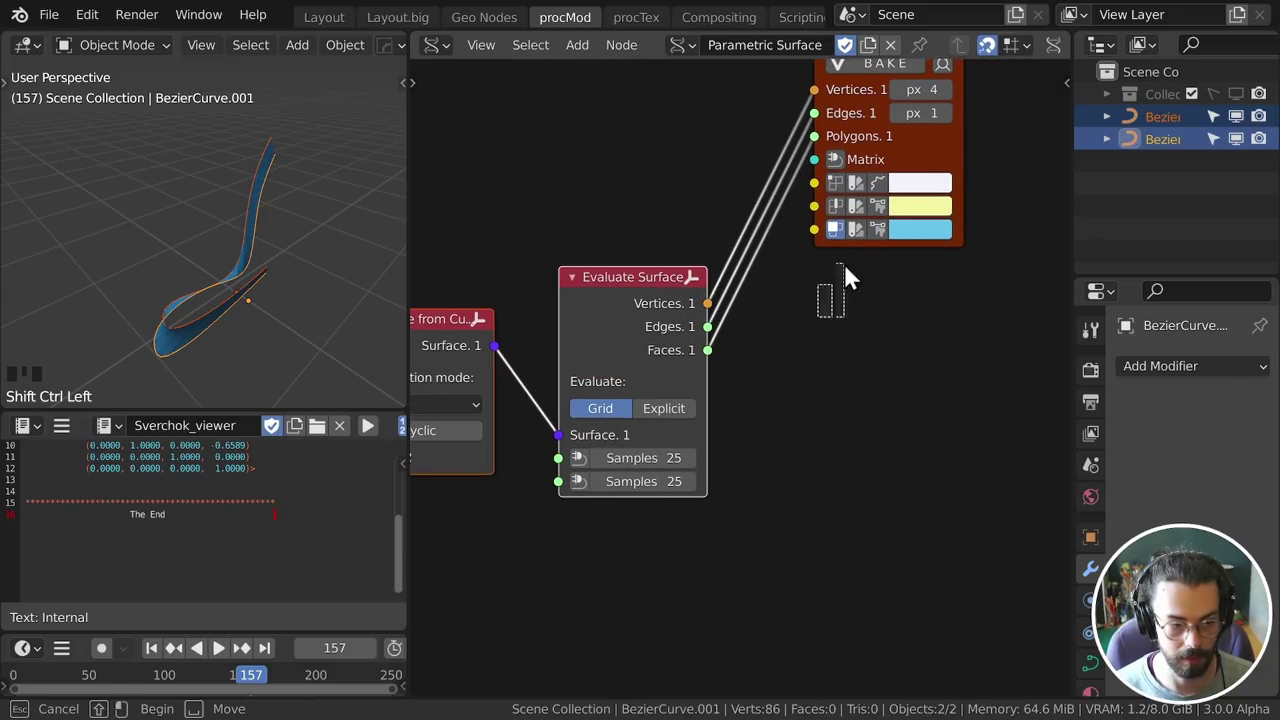
# Place the viewer beside Evaluate Surface and change the ribbon's edge display in the viewport
pyautogui.moveTo(202, 288); pyautogui.dragTo(225, 256)
pyautogui.scroll(3)
pyautogui.moveTo(243, 274); pyautogui.dragTo(826, 468)
pyautogui.click(826, 468)
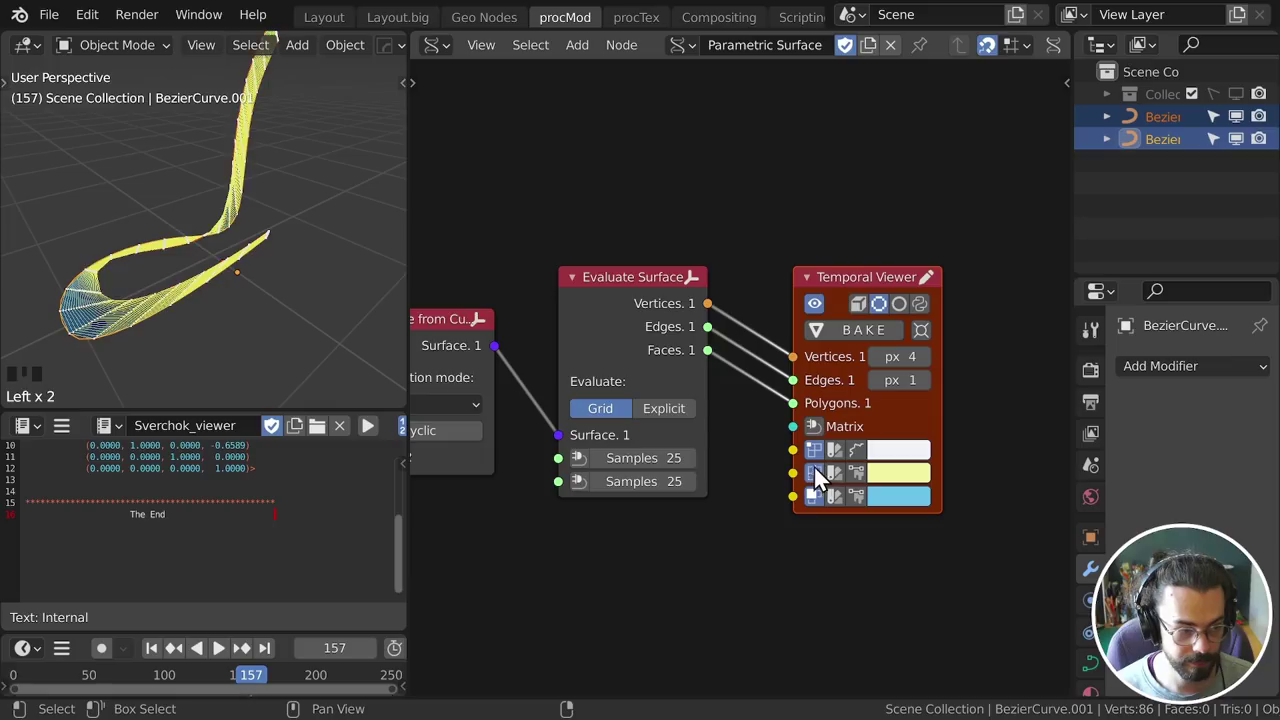
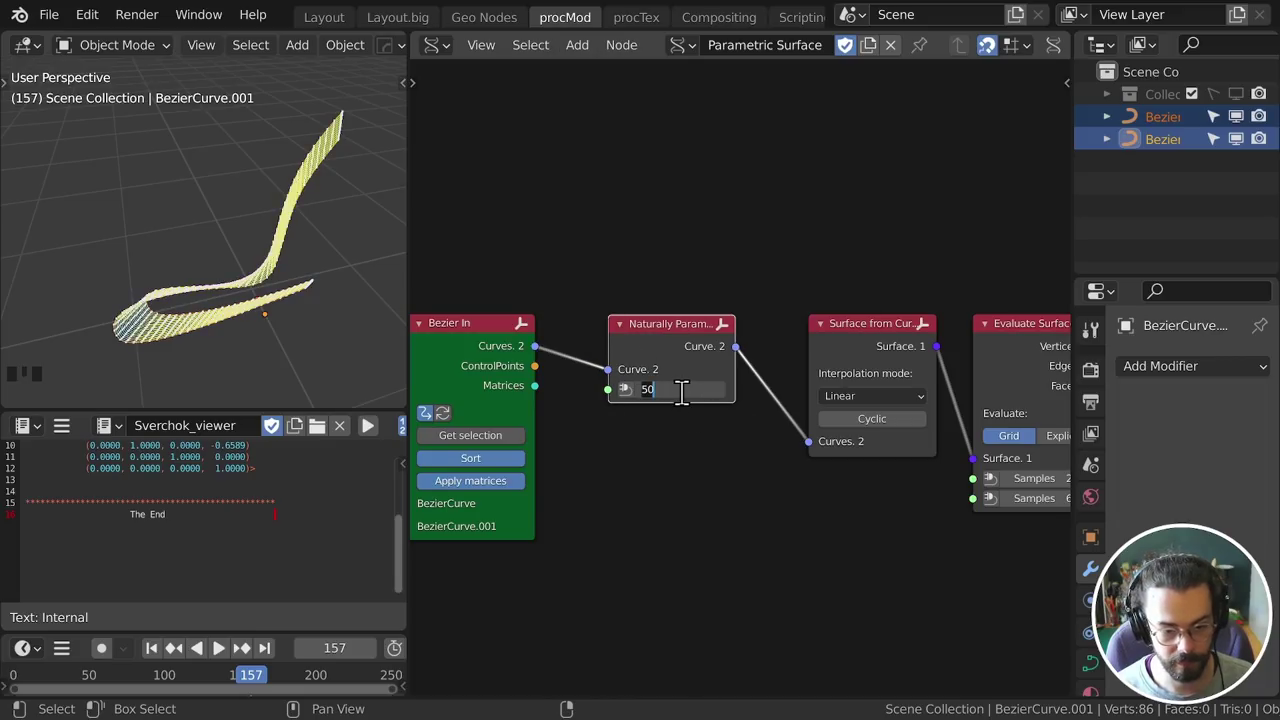
# Set the Naturally Parametrized Curve resolution and check the resulting surface from top view
pyautogui.press('KP_0')
pyautogui.moveTo(343, 288); pyautogui.dragTo(338, 305)
pyautogui.press('KP_7')
pyautogui.moveTo(251, 295); pyautogui.dragTo(681, 238)
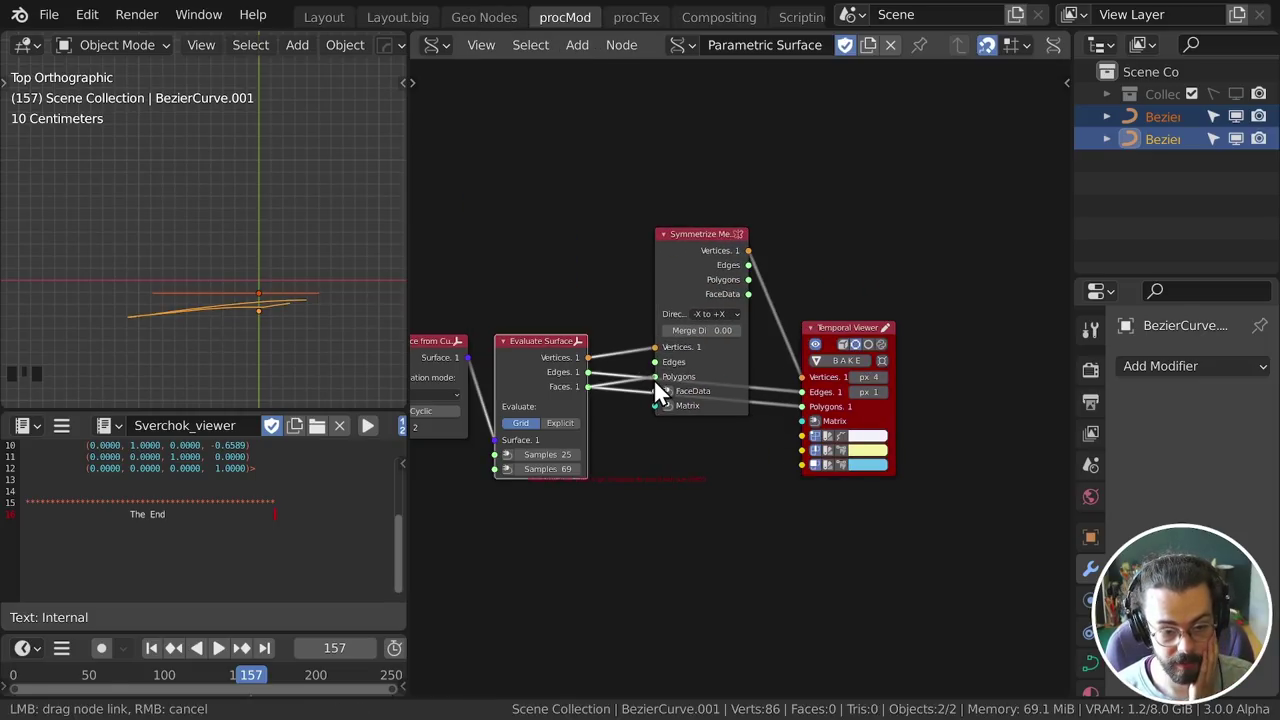
# Wire Symmetrize Mesh between Evaluate Surface and the viewer, check from top view, then delete it
pyautogui.moveTo(757, 431); pyautogui.dragTo(290, 355)
pyautogui.moveTo(290, 355); pyautogui.dragTo(307, 226)
pyautogui.press('KP_7')
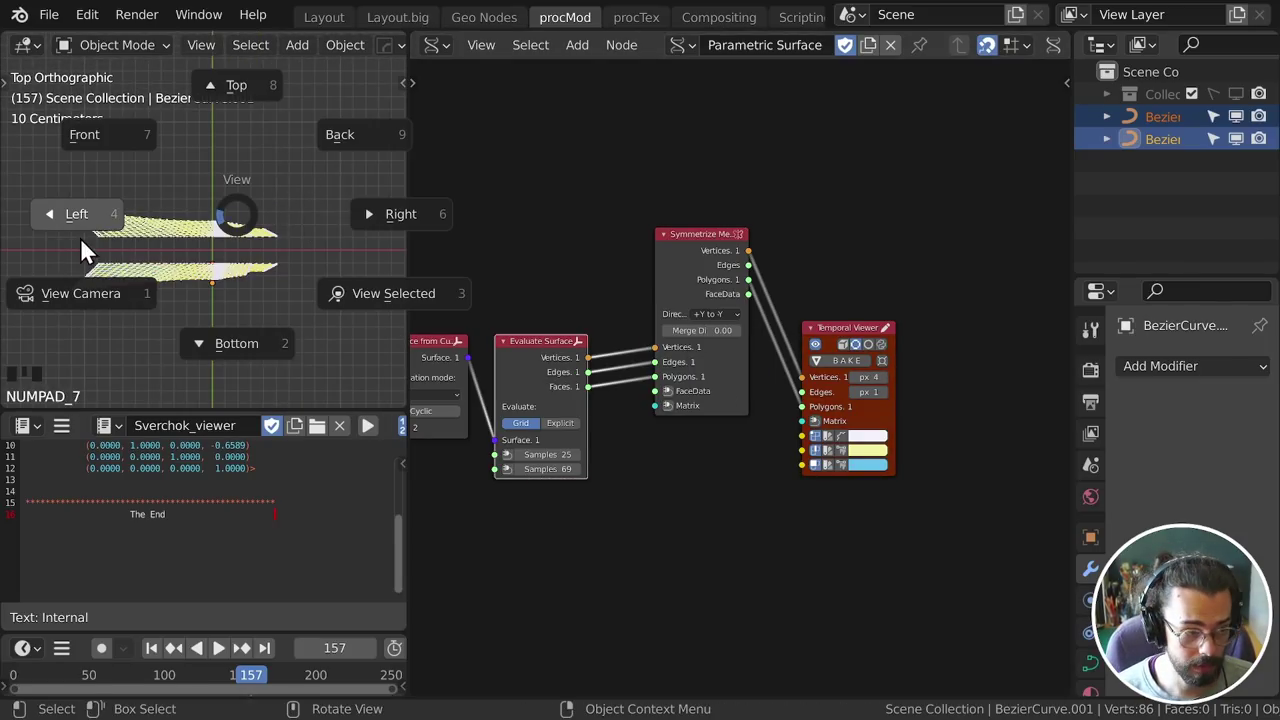
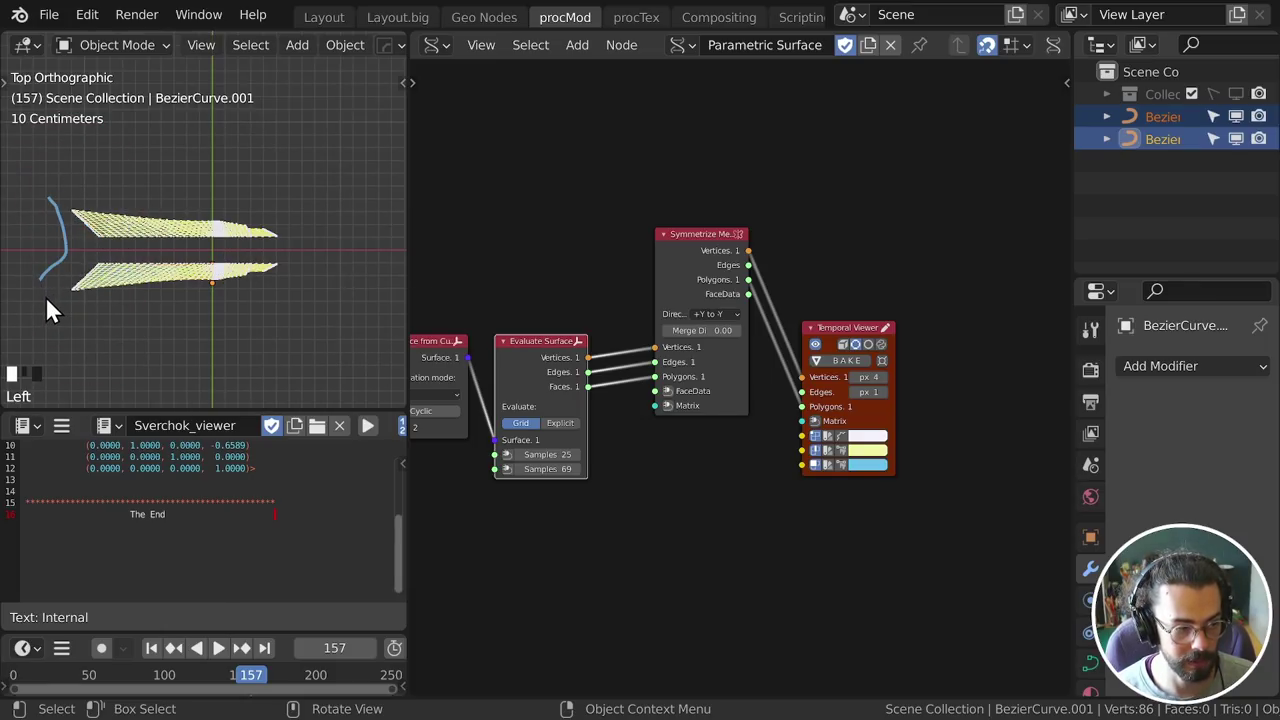
pyautogui.rightClick(55, 301)
pyautogui.moveTo(306, 160); pyautogui.dragTo(766, 321)
# Move the Temporal Viewer up next to the Evaluate Surface node
pyautogui.press('ctrl+x')
pyautogui.click(621, 374)
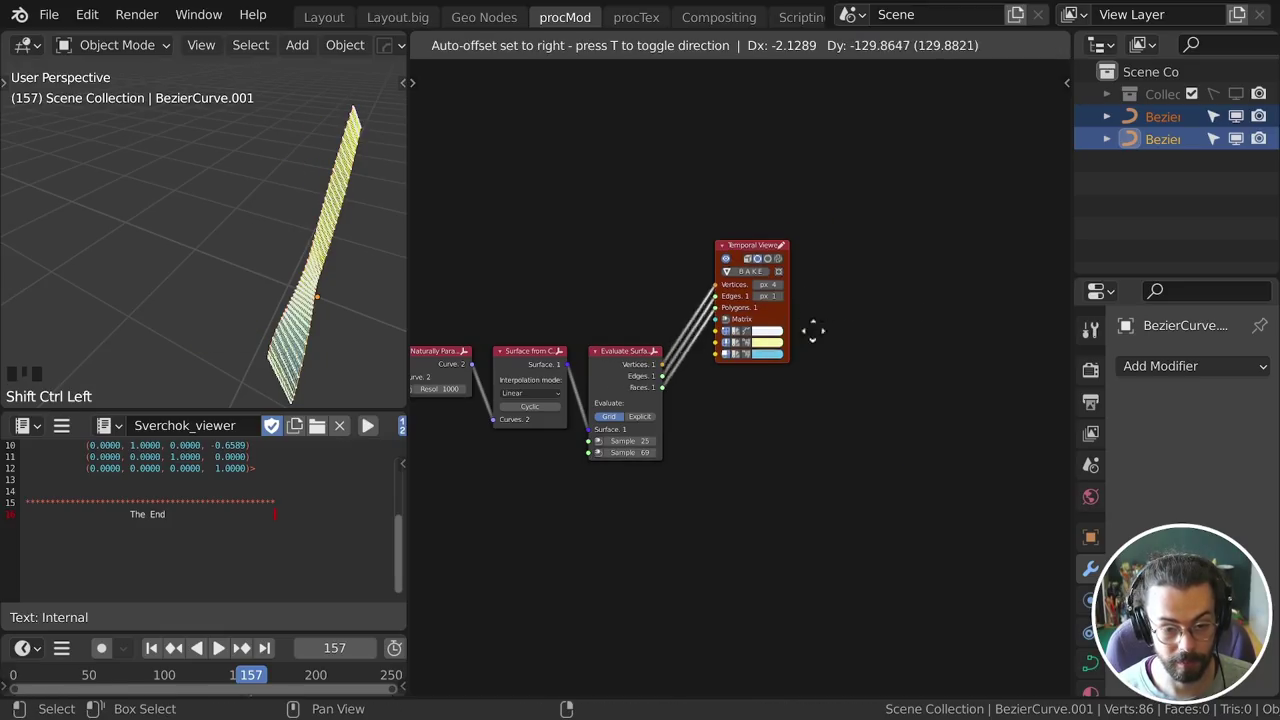
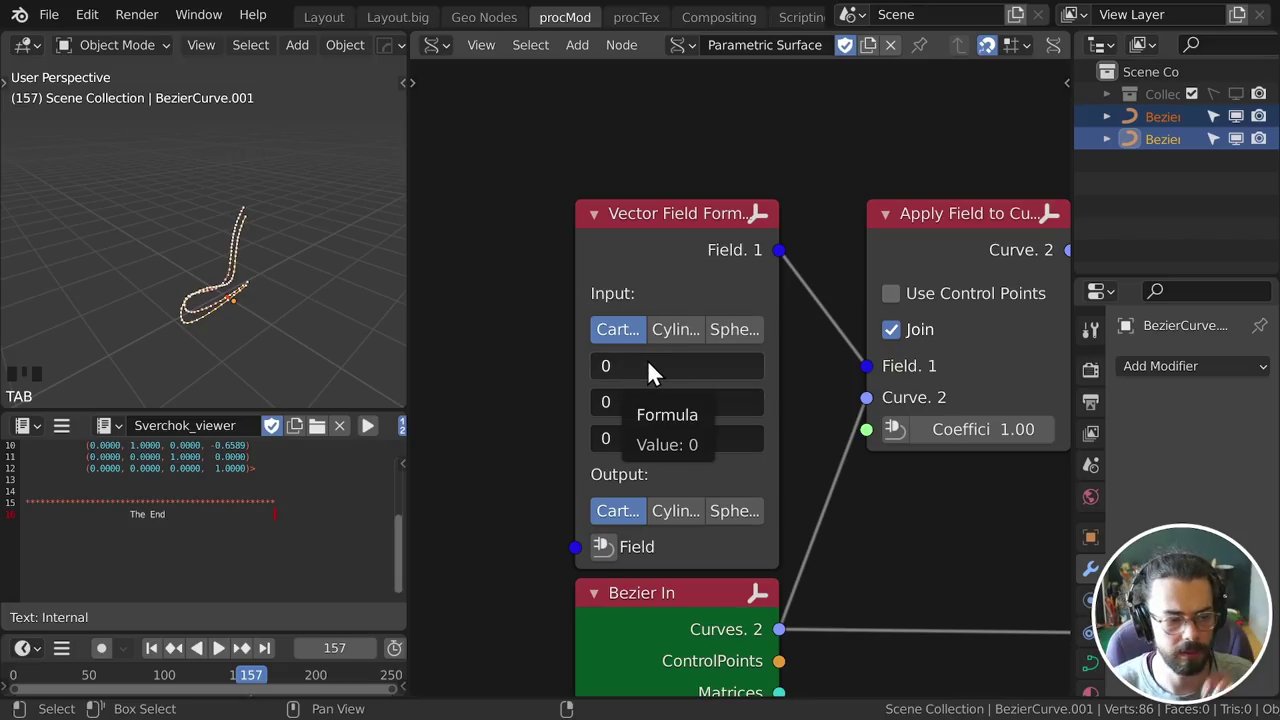
# Enter -y as the Vector Field Formula's second component and check it in side orthographic view
pyautogui.scroll(3)
pyautogui.moveTo(246, 353); pyautogui.dragTo(636, 393)
pyautogui.moveTo(636, 393); pyautogui.dragTo(220, 303)
pyautogui.moveTo(220, 303); pyautogui.dragTo(172, 286)
pyautogui.press('KP_1')
pyautogui.moveTo(232, 296); pyautogui.dragTo(211, 310)
pyautogui.scroll(-3)
# Orbit and zoom the viewport to inspect the tube-like deformed surface
pyautogui.moveTo(217, 281); pyautogui.dragTo(330, 317)
pyautogui.scroll(-3)
pyautogui.moveTo(240, 306); pyautogui.dragTo(624, 409)
pyautogui.moveTo(624, 409); pyautogui.dragTo(204, 327)
pyautogui.scroll(-3)
pyautogui.moveTo(205, 318); pyautogui.dragTo(658, 397)
pyautogui.moveTo(658, 397); pyautogui.dragTo(315, 255)
# Switch the Surface from Curves interpolation mode from Linear to Cubic
pyautogui.middleClick(315, 255)
pyautogui.press('KP_1')
pyautogui.press('KP_3')
pyautogui.press('KP_1')
pyautogui.press('KP_3')
pyautogui.scroll(3)
pyautogui.scroll(-3)
pyautogui.moveTo(277, 322); pyautogui.dragTo(627, 411)
pyautogui.moveTo(627, 411); pyautogui.dragTo(203, 292)
pyautogui.moveTo(203, 292); pyautogui.dragTo(275, 286)
pyautogui.scroll(-3)
pyautogui.moveTo(283, 287); pyautogui.dragTo(720, 350)
pyautogui.click(867, 336)
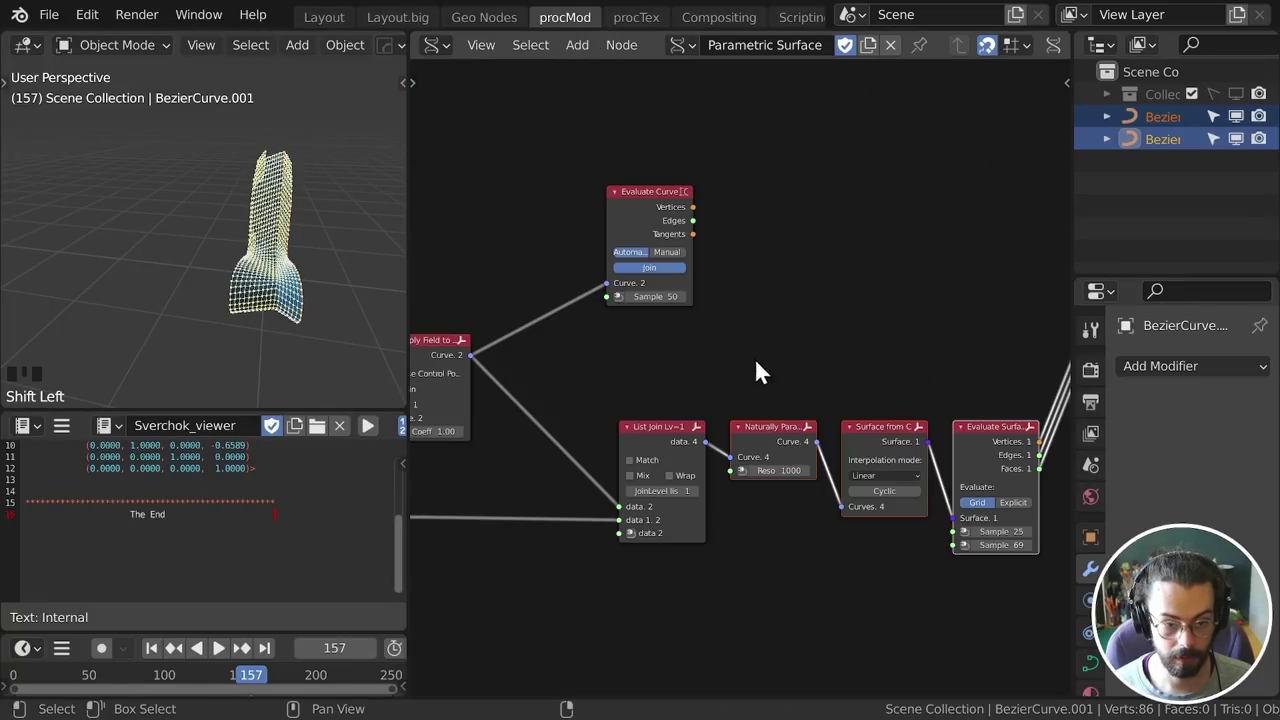
# Orbit the viewport to inspect the smoothly curved, wavy surface
pyautogui.moveTo(208, 247); pyautogui.dragTo(288, 296)
pyautogui.scroll(3)
pyautogui.moveTo(297, 328); pyautogui.dragTo(279, 287)
pyautogui.scroll(3)
pyautogui.moveTo(278, 272); pyautogui.dragTo(839, 497)
pyautogui.moveTo(839, 497); pyautogui.dragTo(137, 261)
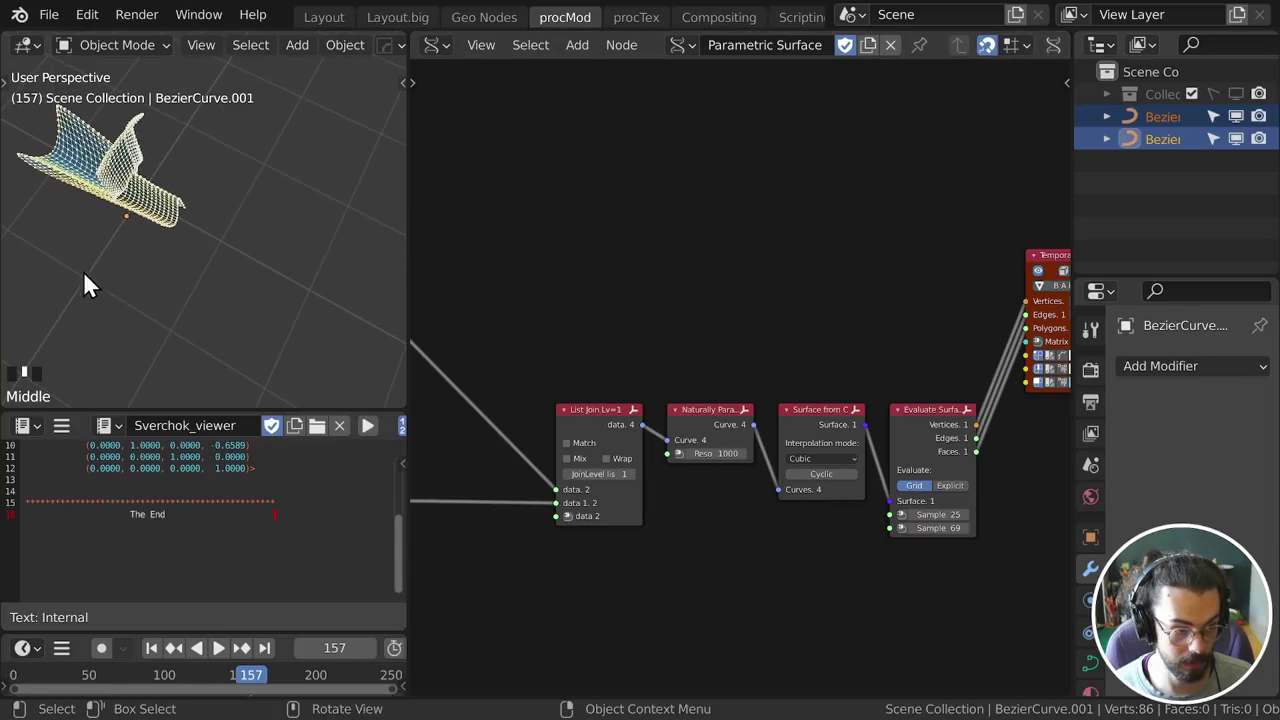
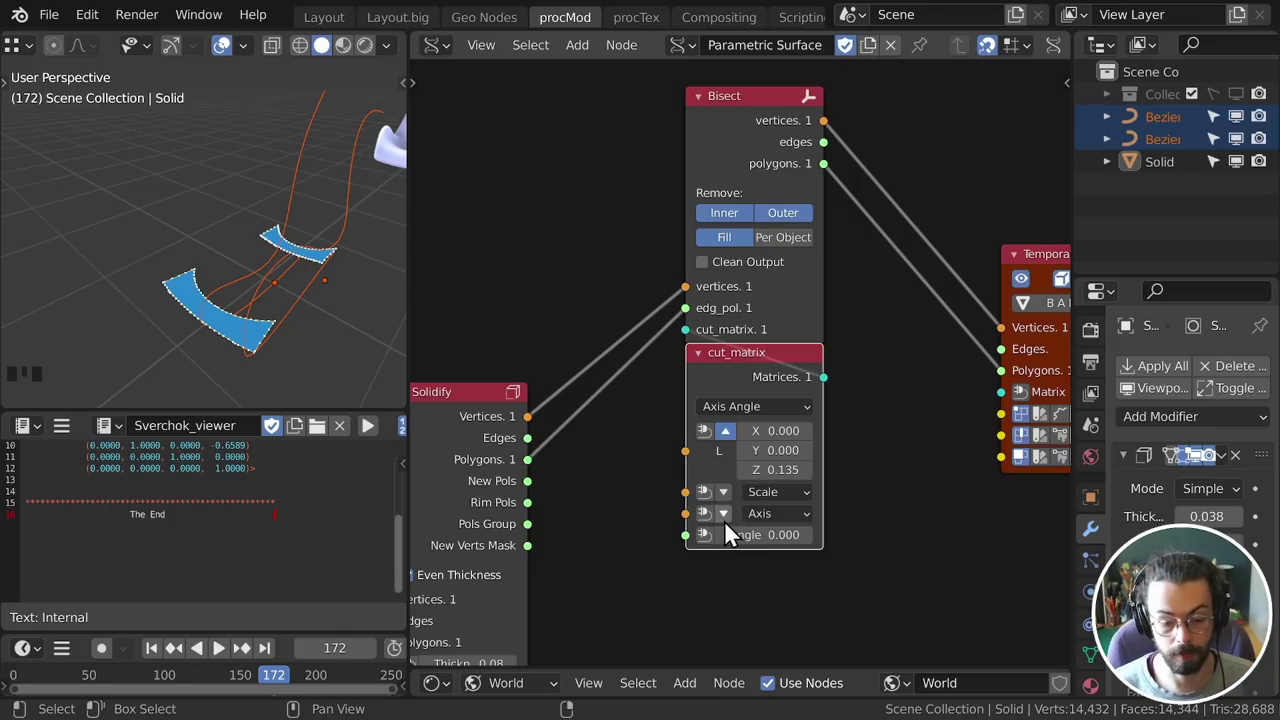
# Expand the cut_matrix rotation axis and set the cutting plane angle to 90
pyautogui.click(731, 526)
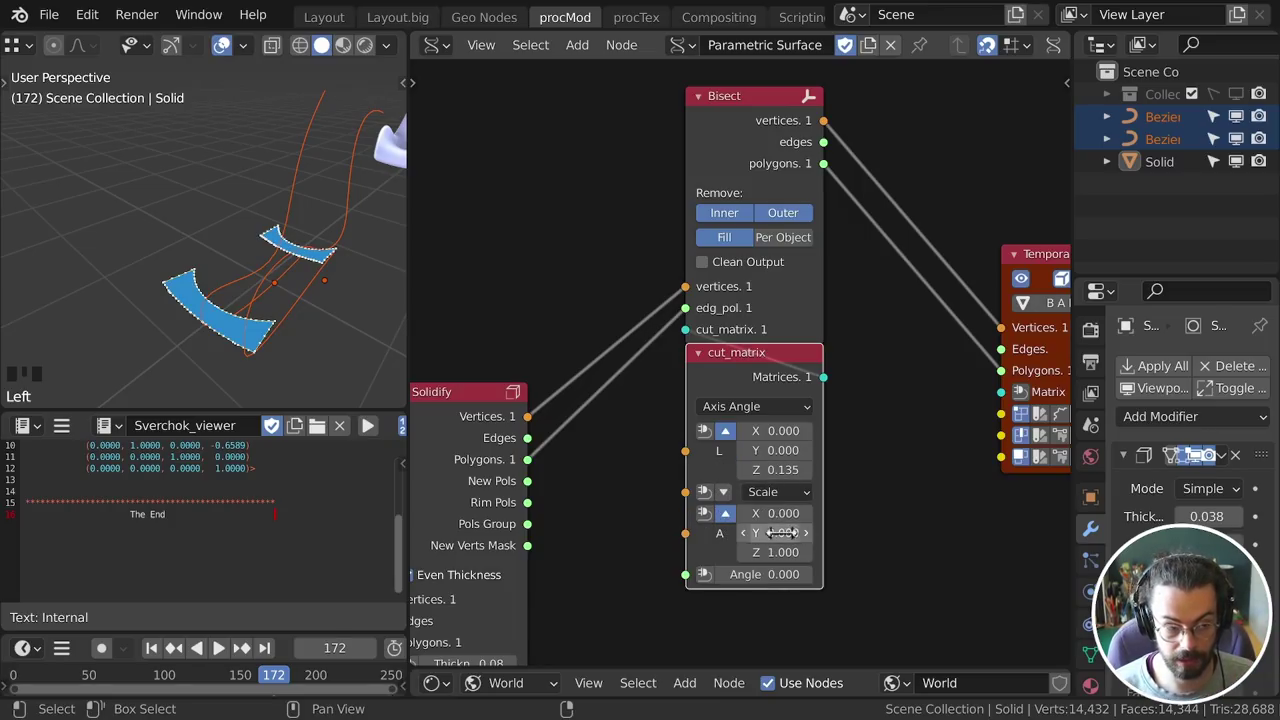
pyautogui.moveTo(766, 518); pyautogui.dragTo(337, 117)
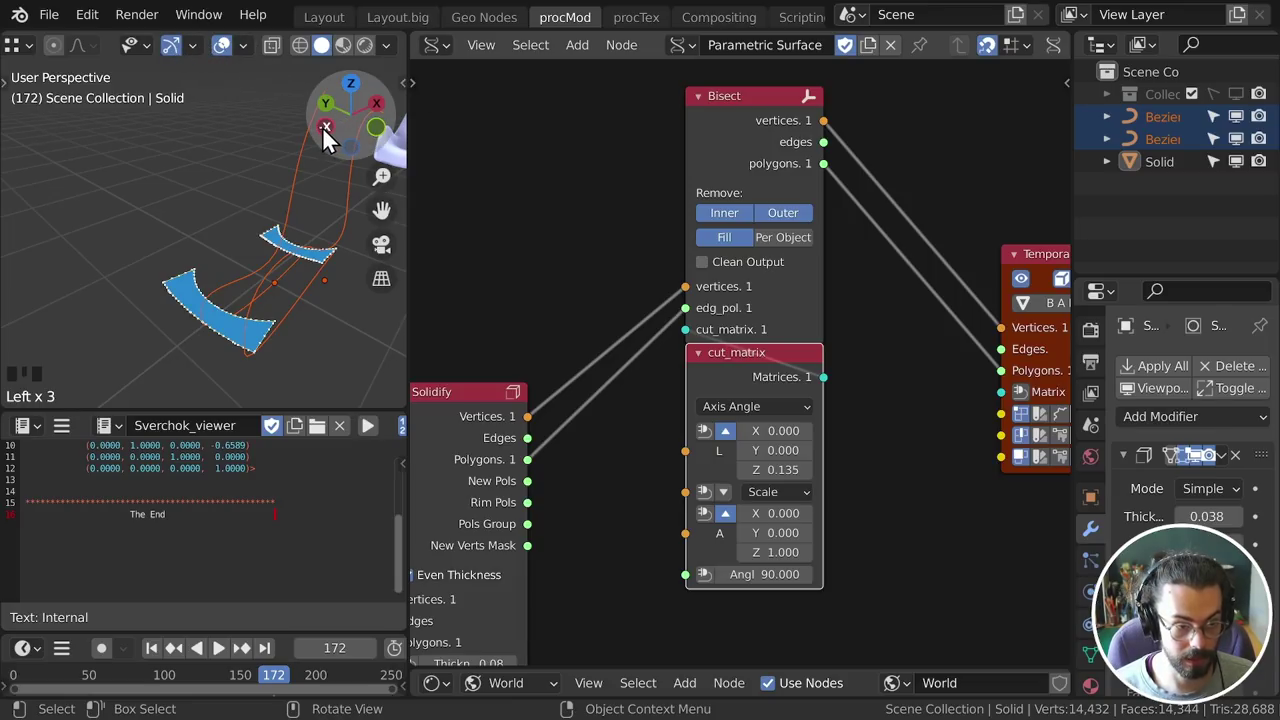
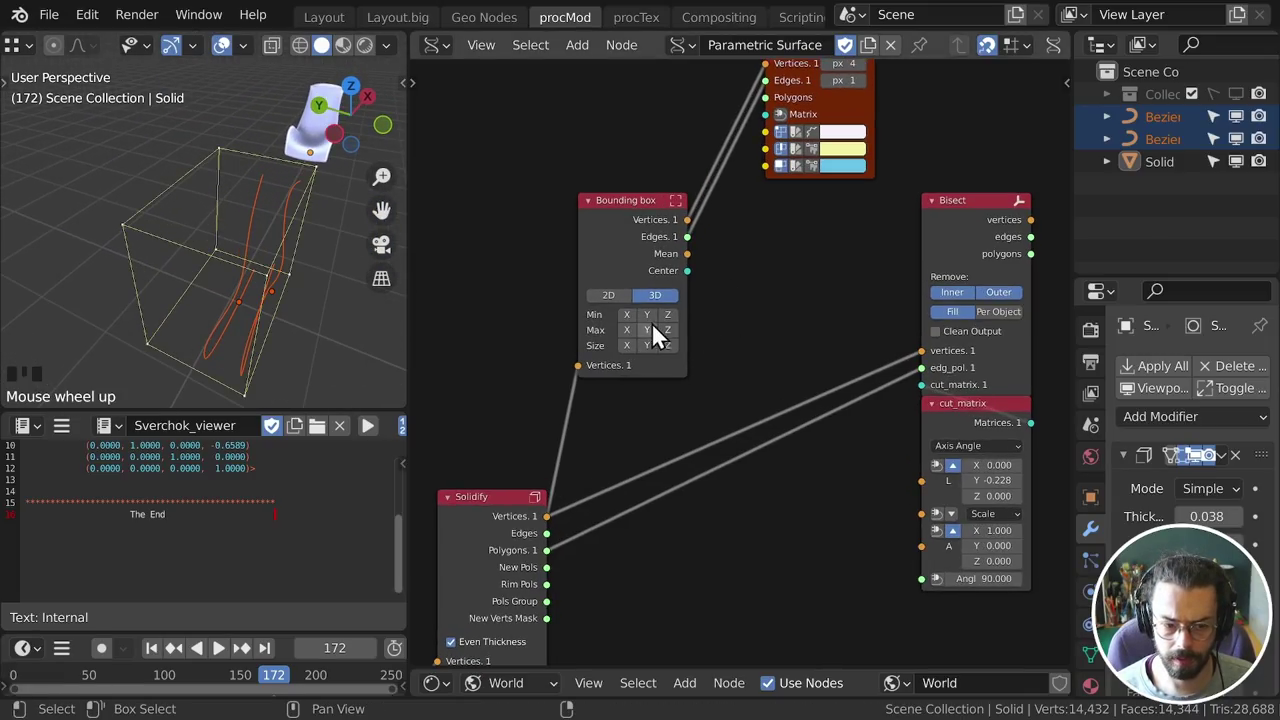
# Feed the bounding box Min Y and Max Y into a float Number Range with step 0.02
pyautogui.moveTo(656, 327); pyautogui.dragTo(656, 360)
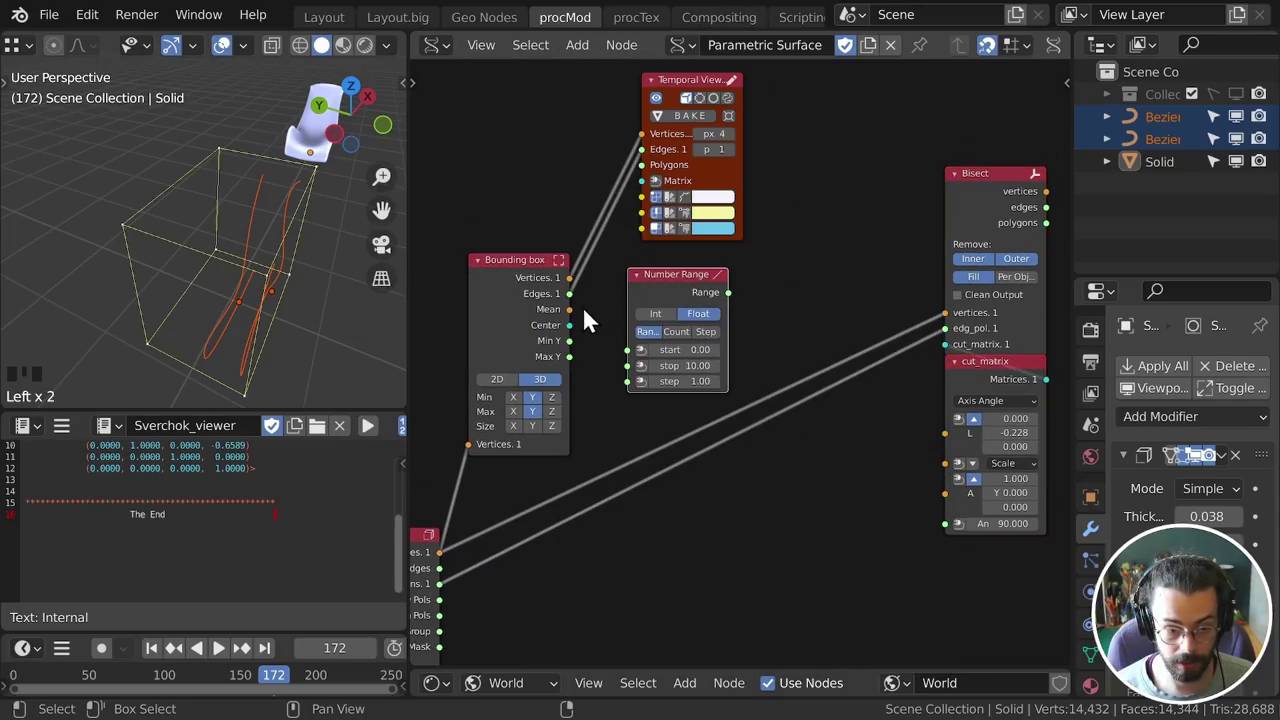
pyautogui.moveTo(581, 370); pyautogui.dragTo(664, 389)
pyautogui.press('KP_0')
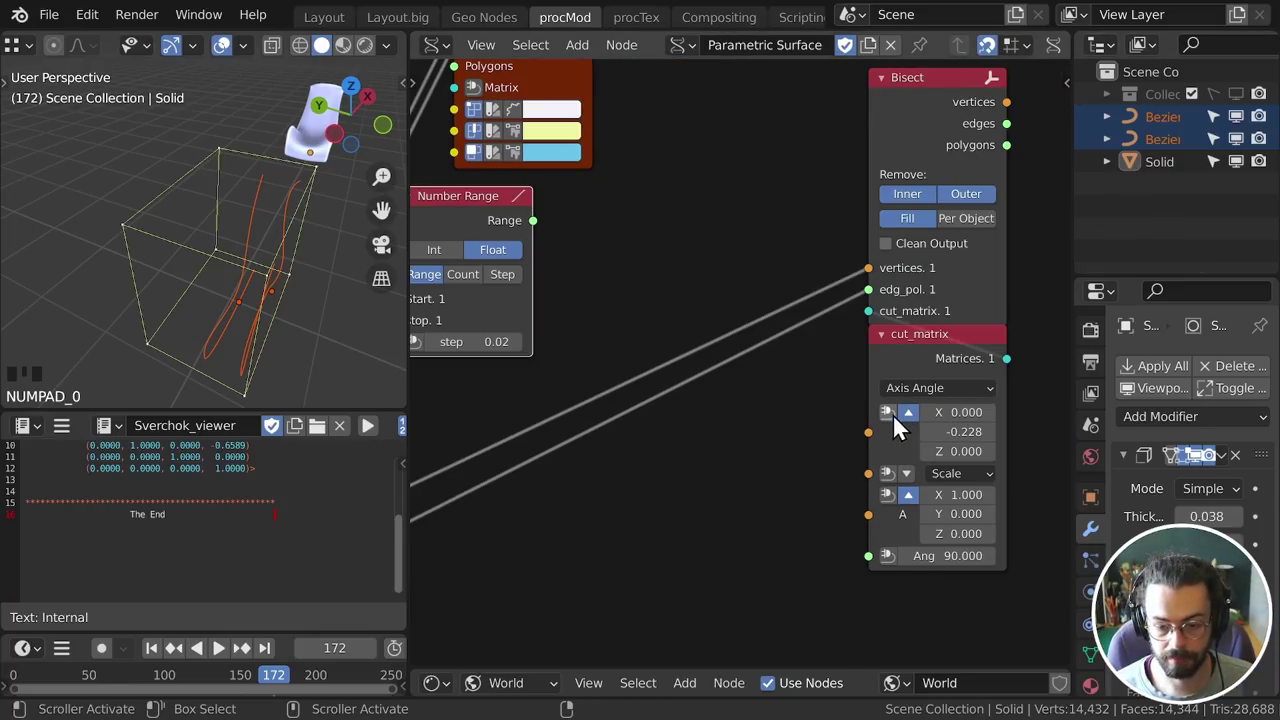
# Drive the Number Range with Min Y/Max Y and feed it into the cut matrix's Y location for 44 slices
pyautogui.moveTo(932, 464); pyautogui.dragTo(801, 232)
pyautogui.moveTo(246, 267); pyautogui.dragTo(241, 230)
pyautogui.scroll(3)
pyautogui.moveTo(292, 242); pyautogui.dragTo(671, 389)
pyautogui.click(671, 389)
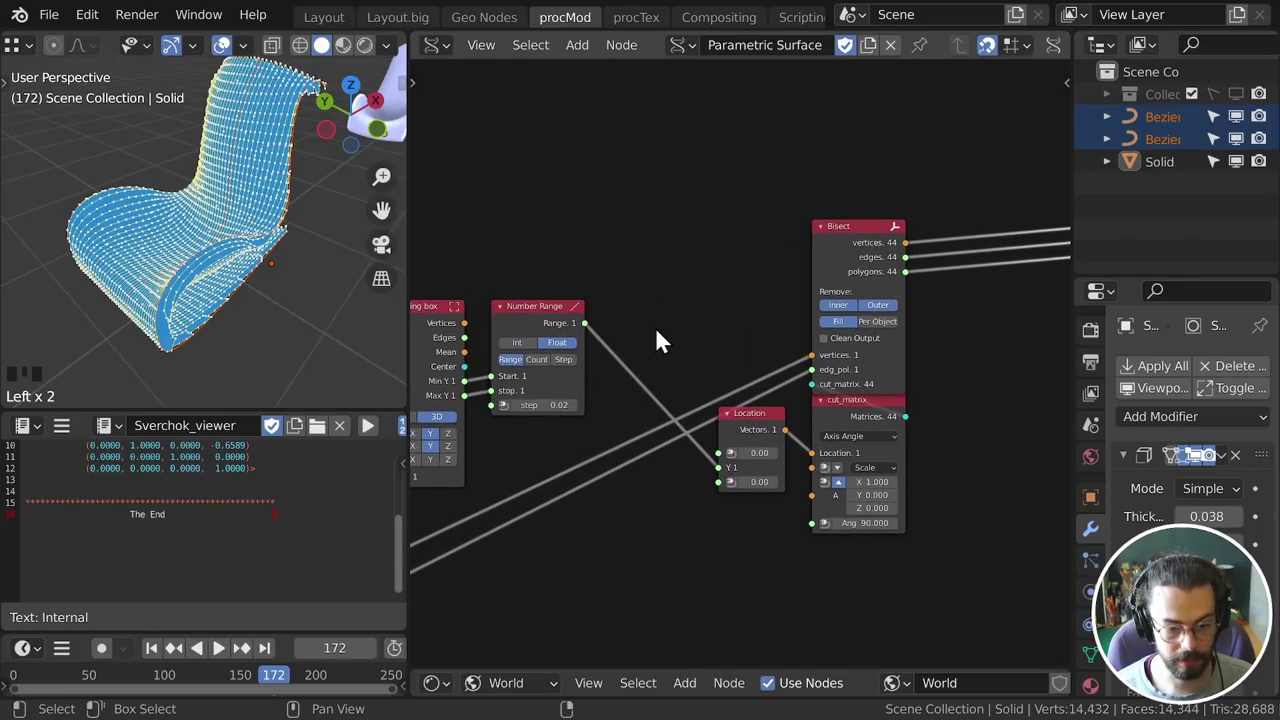
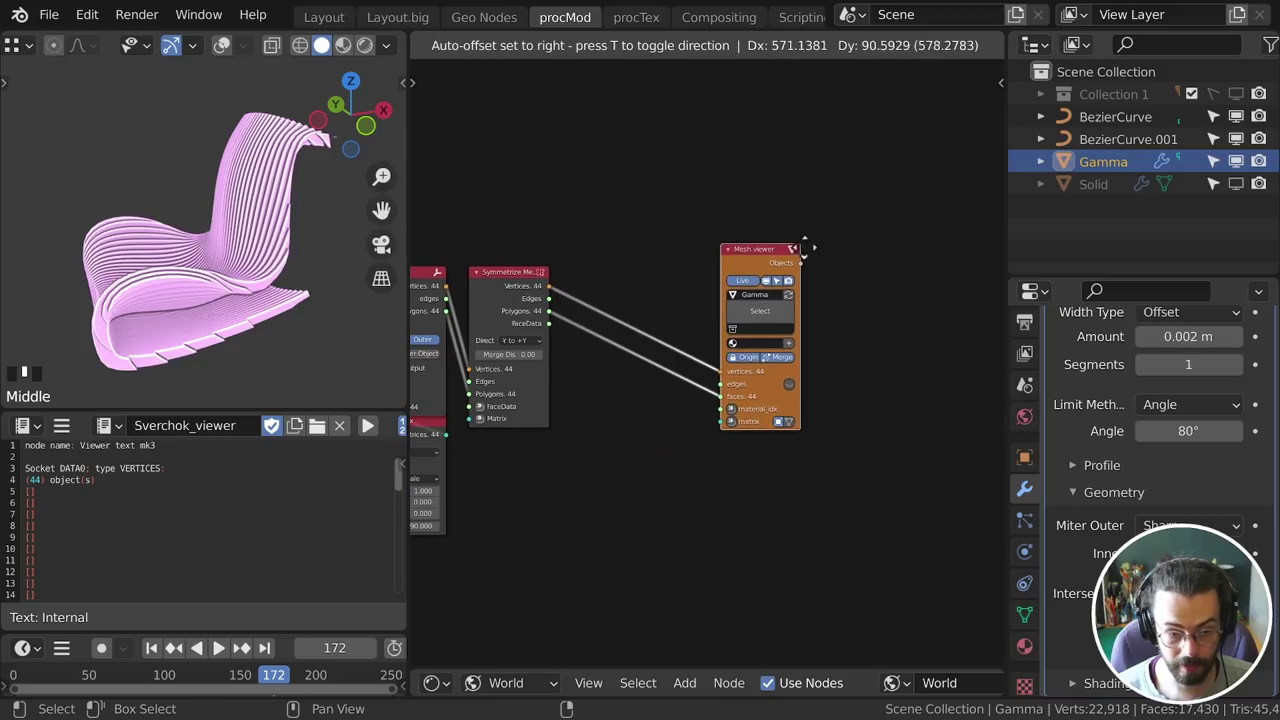
# Nudge the Mesh viewer node, now outputting object Bisect, slightly to the right
pyautogui.moveTo(804, 375); pyautogui.dragTo(775, 288)
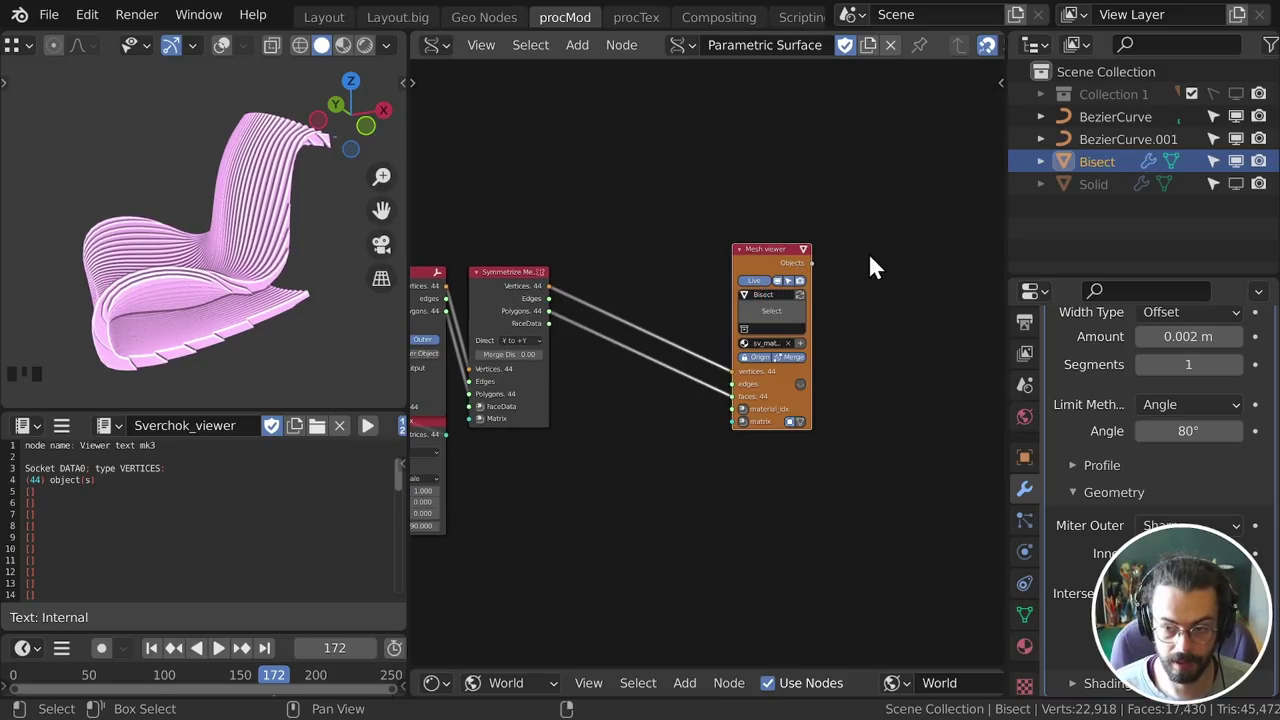
# Add a hexagon Polygon Grid with a viewer and link Evaluate Surface into Bend Along Surface Field
pyautogui.moveTo(242, 312); pyautogui.dragTo(178, 199)
pyautogui.click(178, 199)
pyautogui.scroll(-3)
pyautogui.moveTo(254, 264); pyautogui.dragTo(701, 357)
pyautogui.moveTo(701, 357); pyautogui.dragTo(148, 268)
pyautogui.scroll(3)
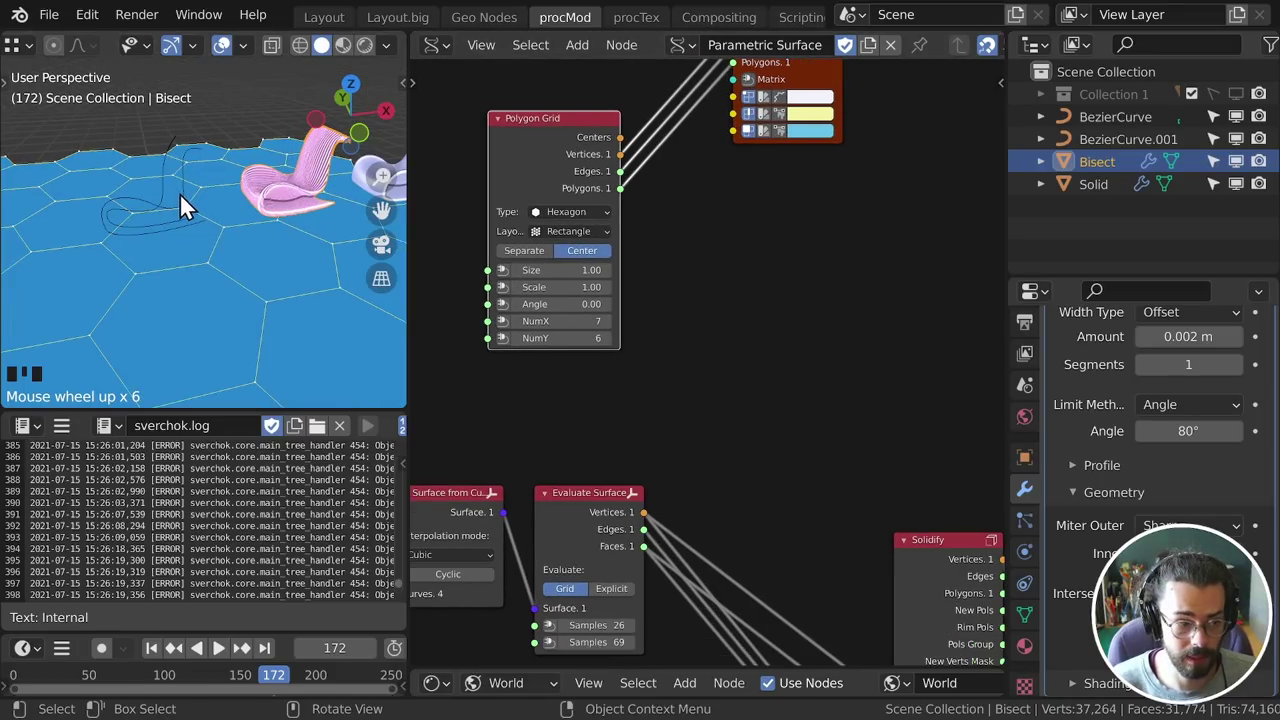
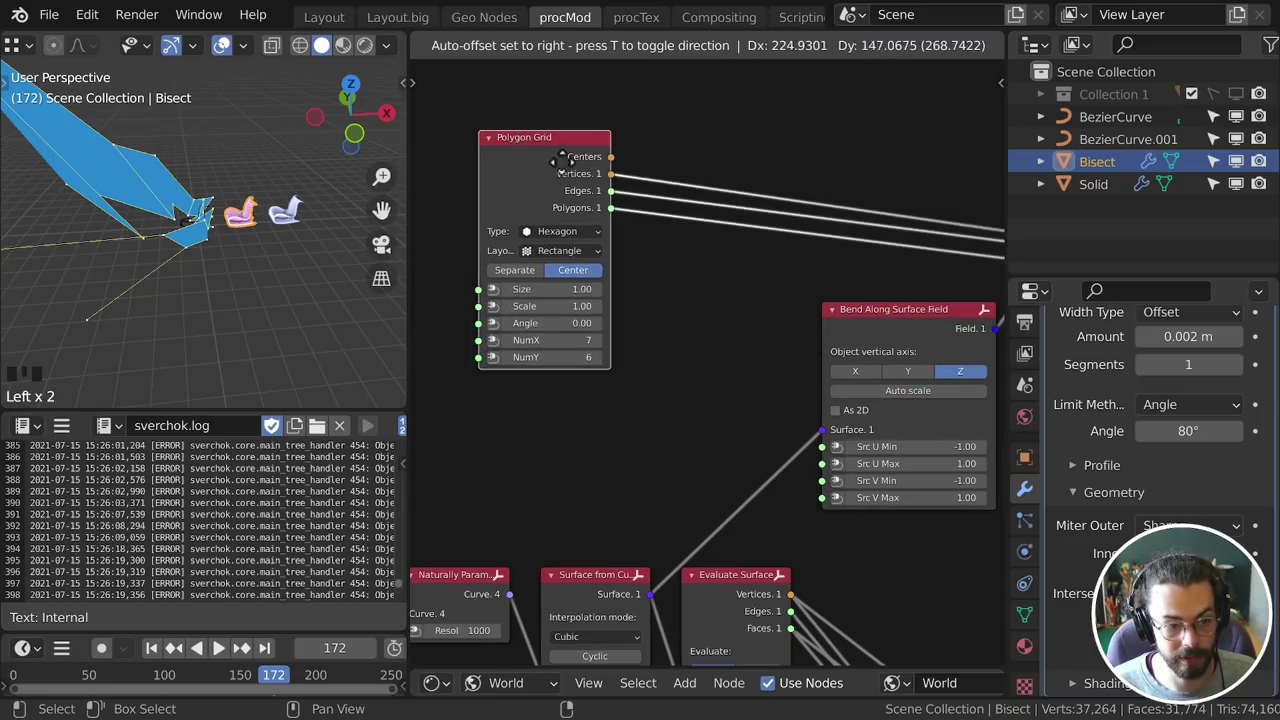
# Orbit around the chair and pan the node editor to bring the Bounding box node into view
pyautogui.moveTo(348, 264); pyautogui.dragTo(334, 125)
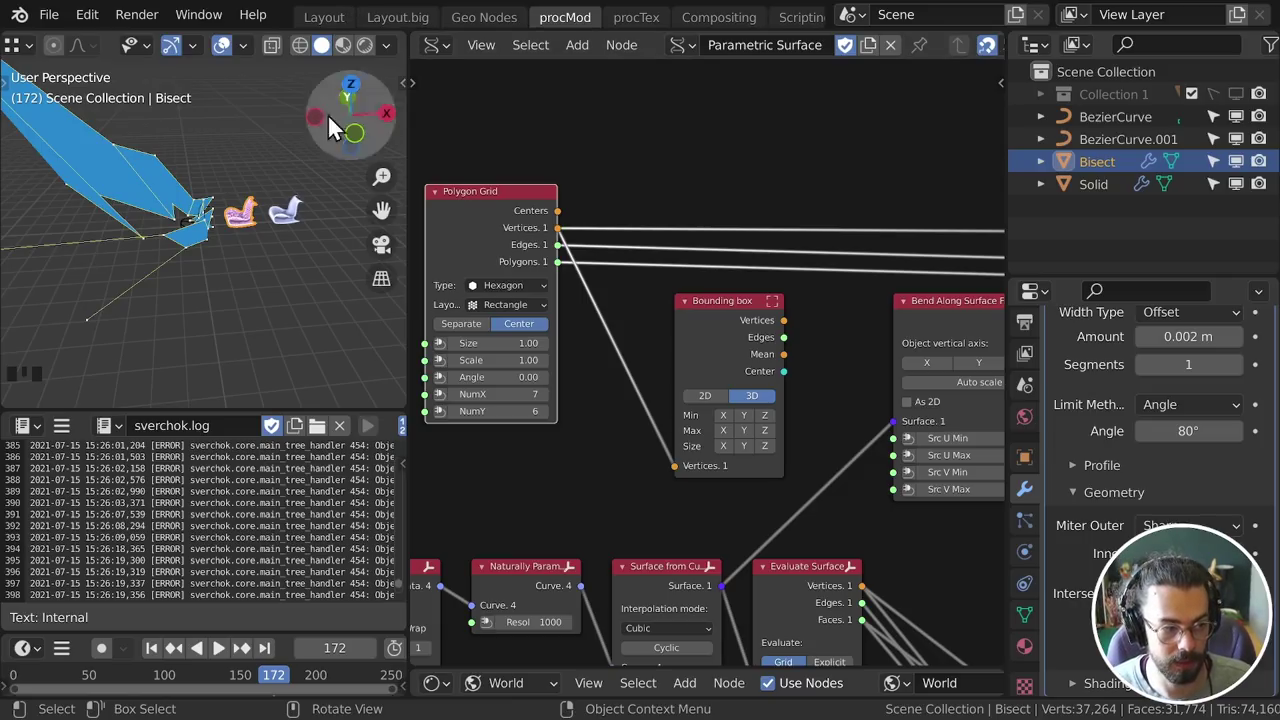
pyautogui.scroll(-3)
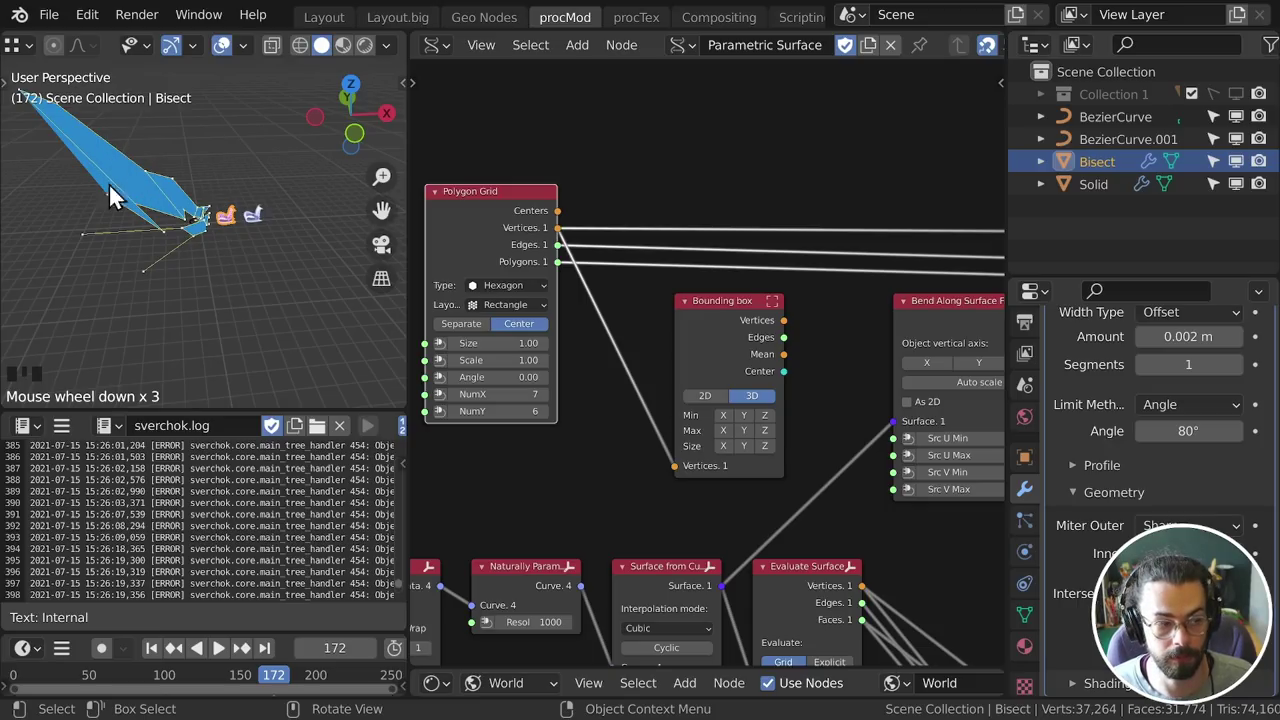
pyautogui.moveTo(208, 205); pyautogui.dragTo(198, 277)
pyautogui.moveTo(566, 352); pyautogui.dragTo(633, 348)
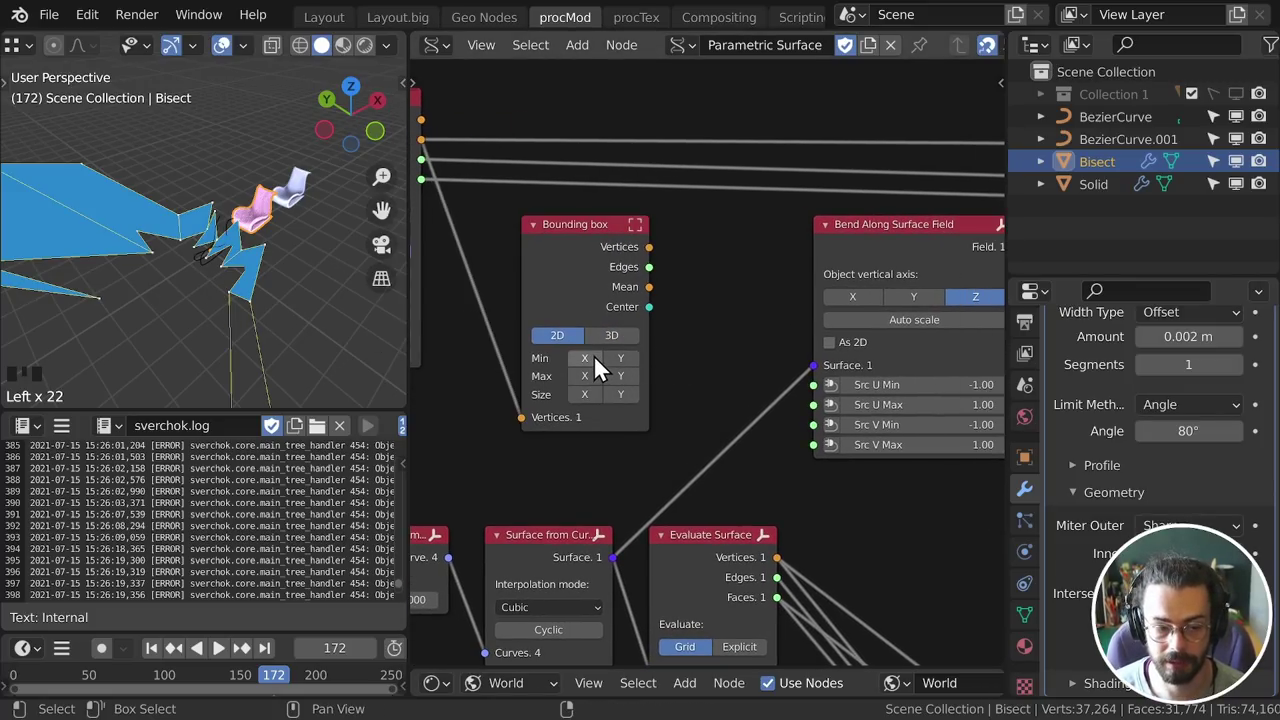
# Expose the bounding box Max Y along with Min/Max X and Min Y outputs
pyautogui.click(604, 367)
pyautogui.click(600, 408)
pyautogui.click(630, 406)
pyautogui.click(634, 449)
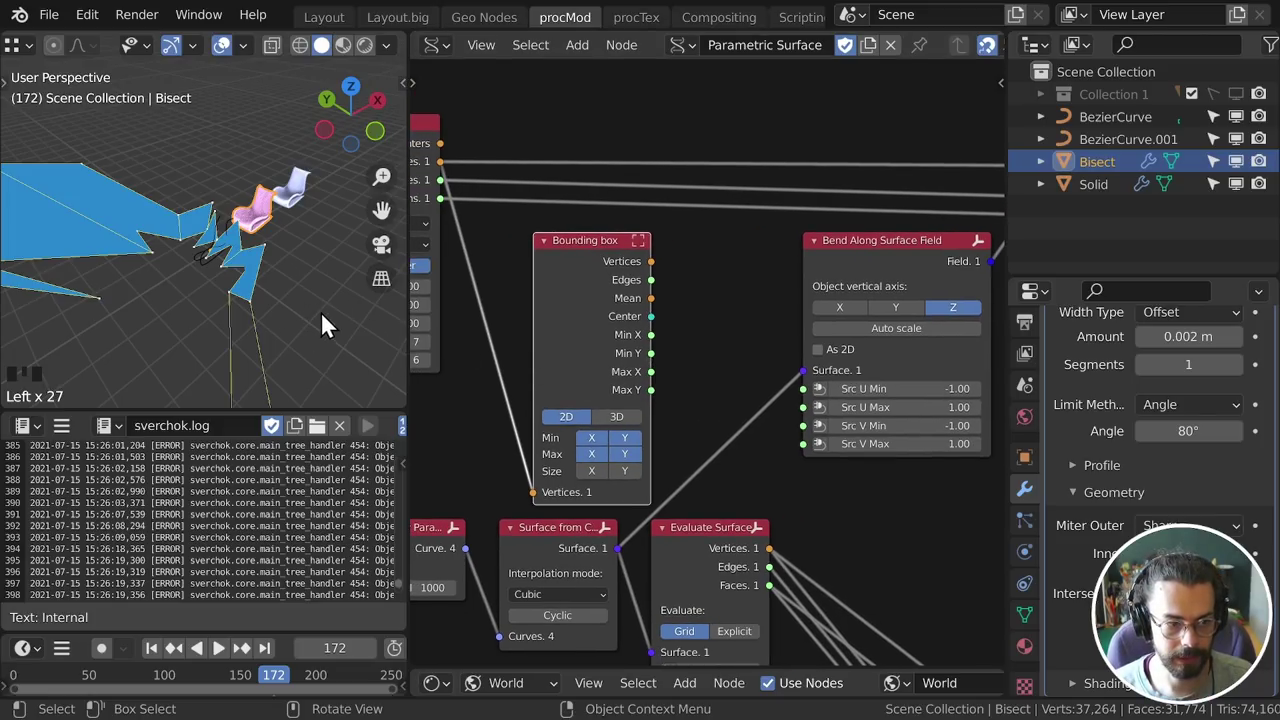
pyautogui.moveTo(405, 297); pyautogui.dragTo(267, 277)
pyautogui.scroll(3)
# Link Min/Max X and Y to Bend Along Surface Field's Src U/V limits and raise NumX to 10
pyautogui.moveTo(281, 336); pyautogui.dragTo(788, 402)
pyautogui.moveTo(788, 402); pyautogui.dragTo(196, 232)
pyautogui.moveTo(196, 232); pyautogui.dragTo(637, 369)
pyautogui.moveTo(637, 369); pyautogui.dragTo(164, 270)
pyautogui.moveTo(164, 270); pyautogui.dragTo(564, 386)
pyautogui.moveTo(564, 386); pyautogui.dragTo(648, 381)
pyautogui.moveTo(648, 381); pyautogui.dragTo(226, 255)
pyautogui.moveTo(226, 255); pyautogui.dragTo(177, 61)
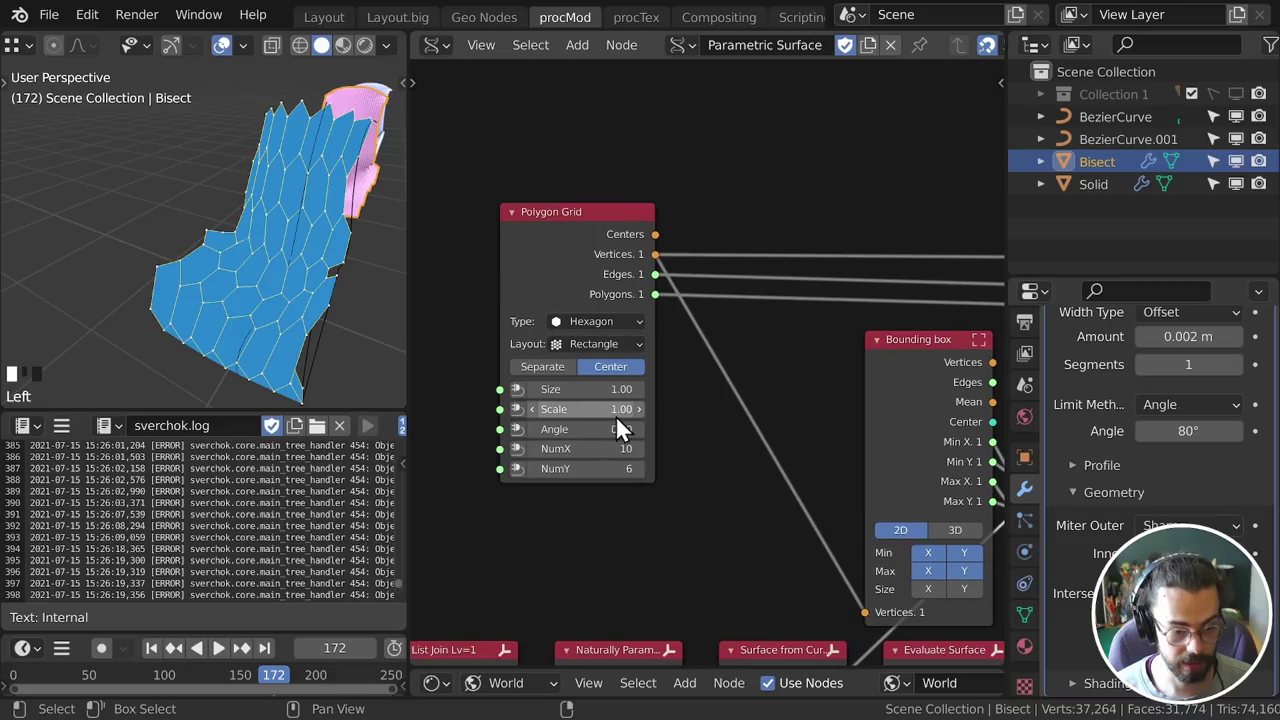
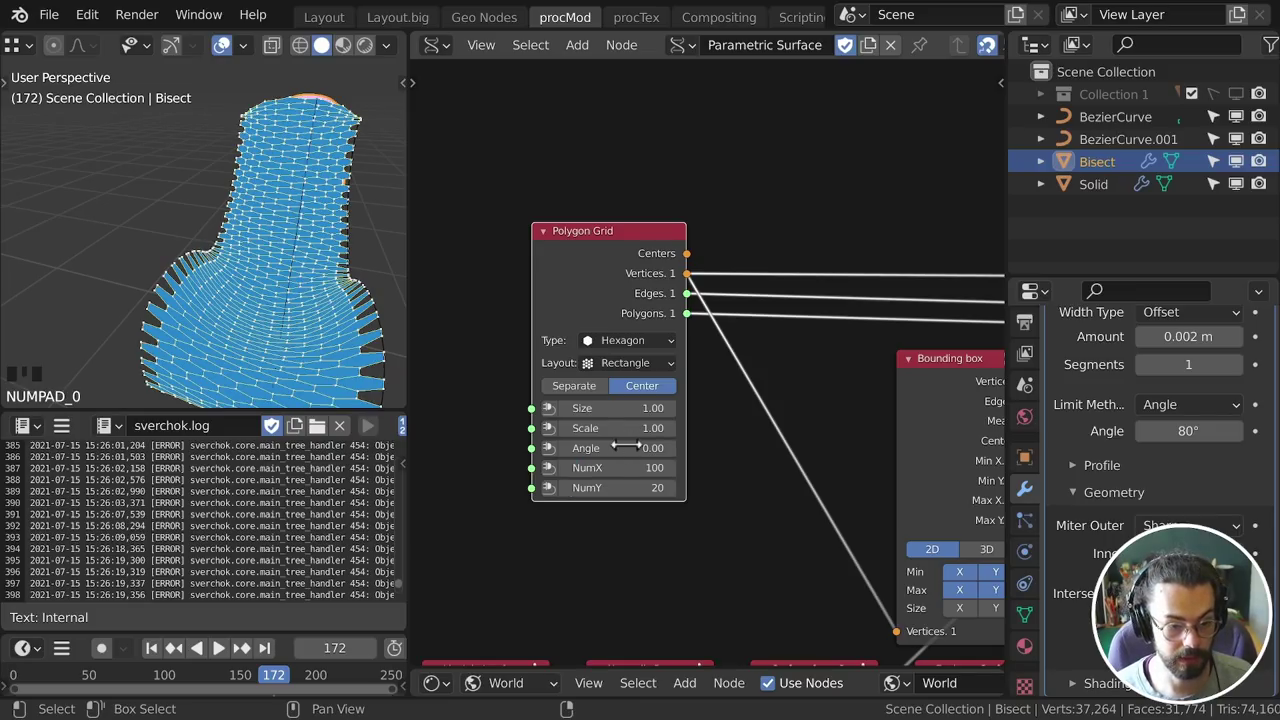
# Set the Polygon Grid to NumX 100 and NumY 20 and pan to the Apply Vector Field node
pyautogui.moveTo(340, 309); pyautogui.dragTo(315, 305)
pyautogui.click(315, 305)
pyautogui.moveTo(216, 300); pyautogui.dragTo(265, 333)
pyautogui.scroll(3)
pyautogui.moveTo(73, 204); pyautogui.dragTo(229, 254)
pyautogui.scroll(-3)
# Add an Extrude Separate Faces node after Apply Vector Field via Add > Modifiers
pyautogui.moveTo(245, 265); pyautogui.dragTo(652, 438)
pyautogui.rightClick(652, 438)
pyautogui.rightClick(654, 435)
pyautogui.rightClick(688, 475)
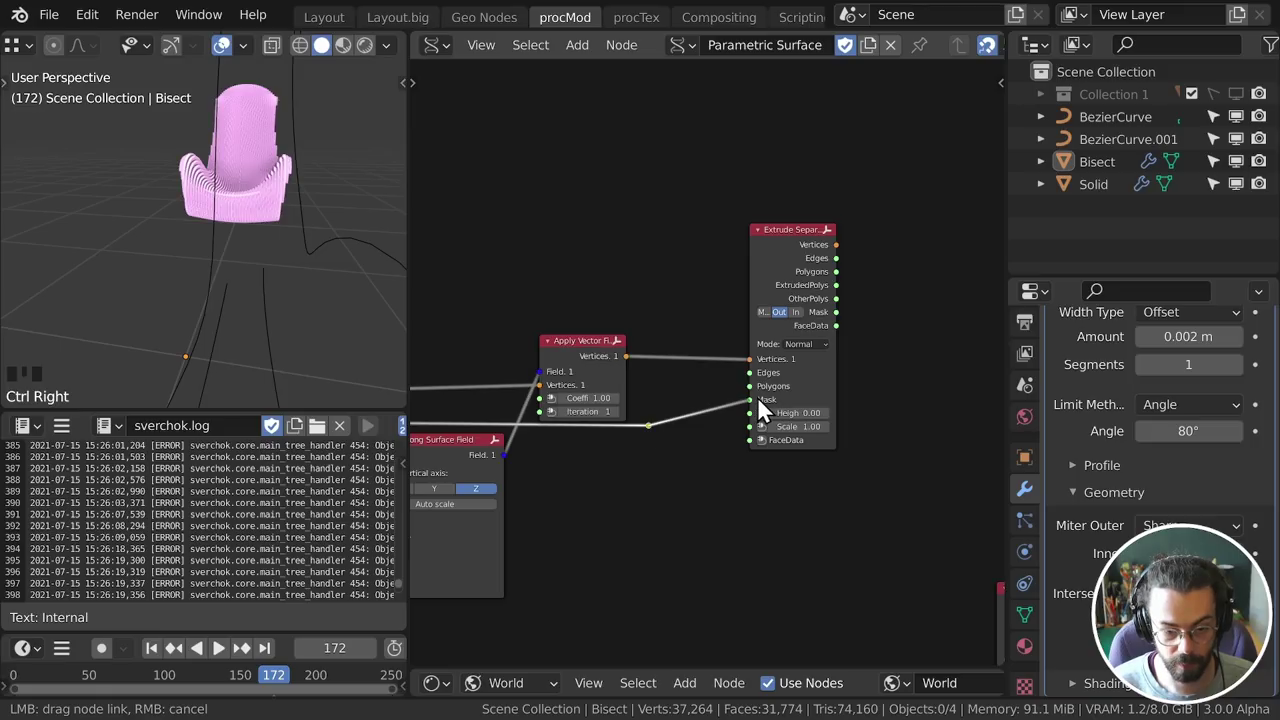
# Feed the bent grid's faces into Extrude Separate at scale 0.5 and preview the leftover faces
pyautogui.scroll(-3)
pyautogui.moveTo(783, 439); pyautogui.dragTo(263, 337)
pyautogui.moveTo(263, 337); pyautogui.dragTo(218, 330)
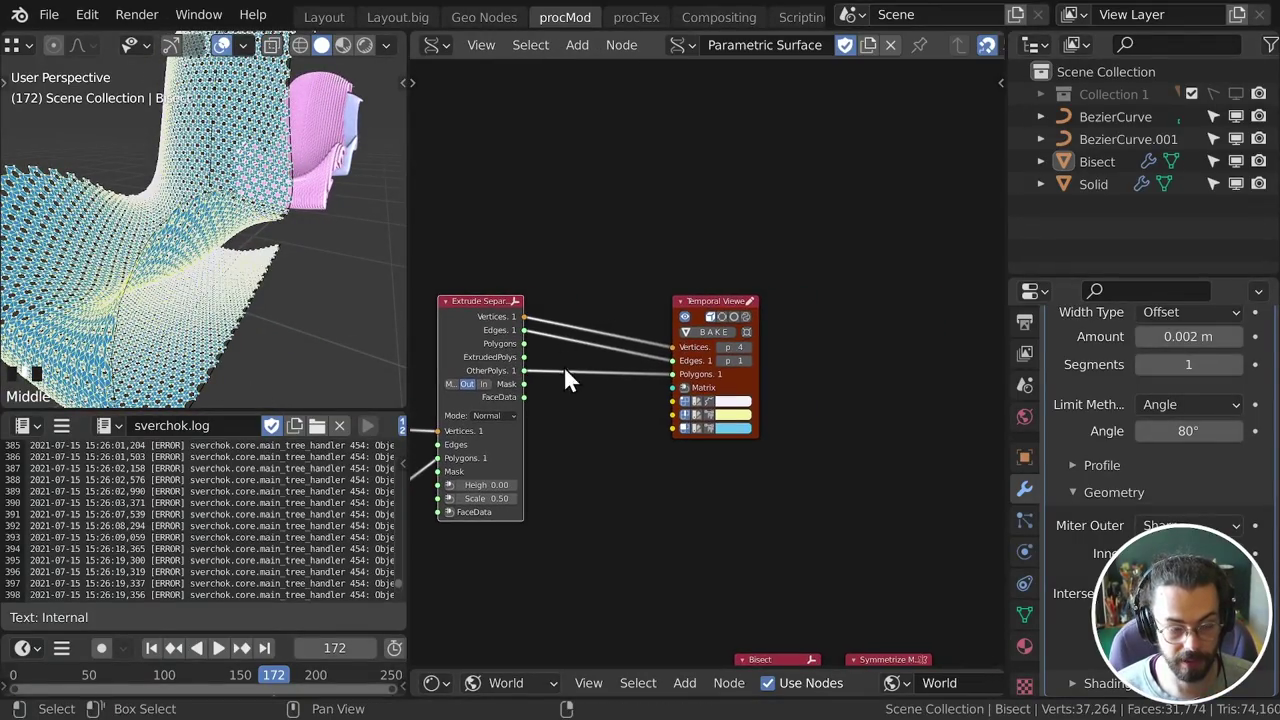
# Replace the Temporal Viewer with a Mesh viewer baking vertices and other polygons into object Hex
pyautogui.press('x')
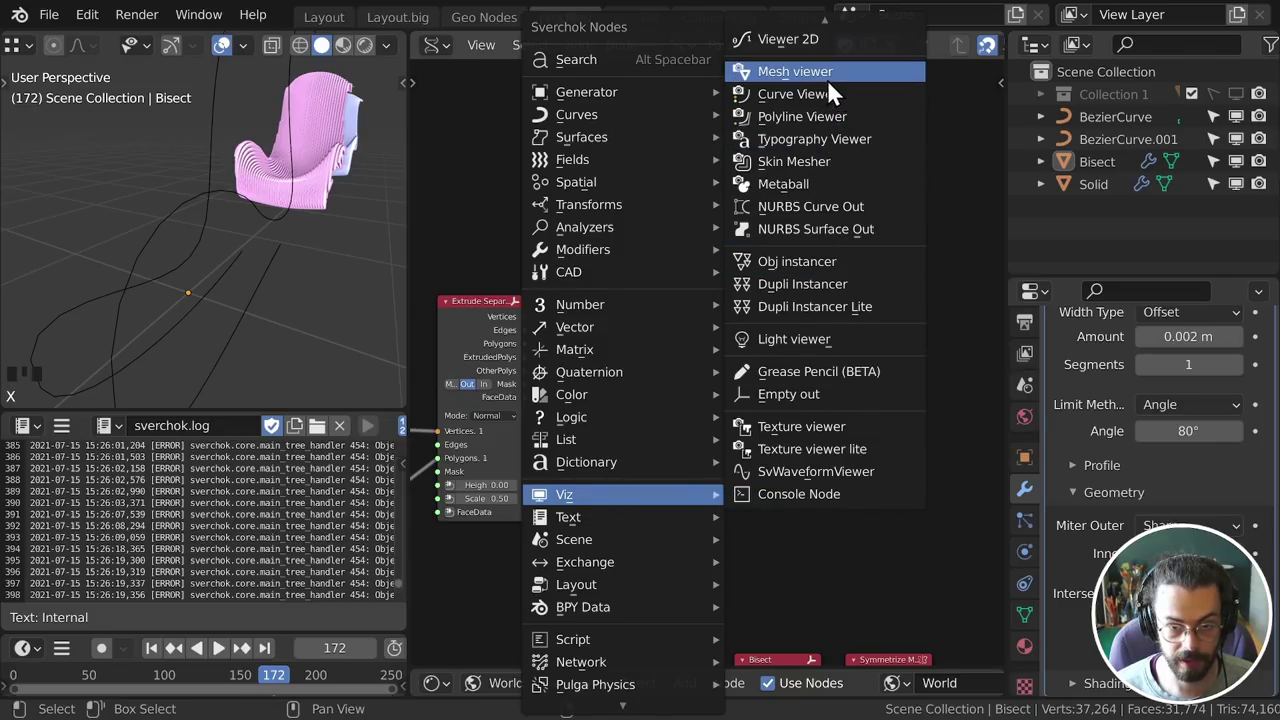
pyautogui.press('shift+a')
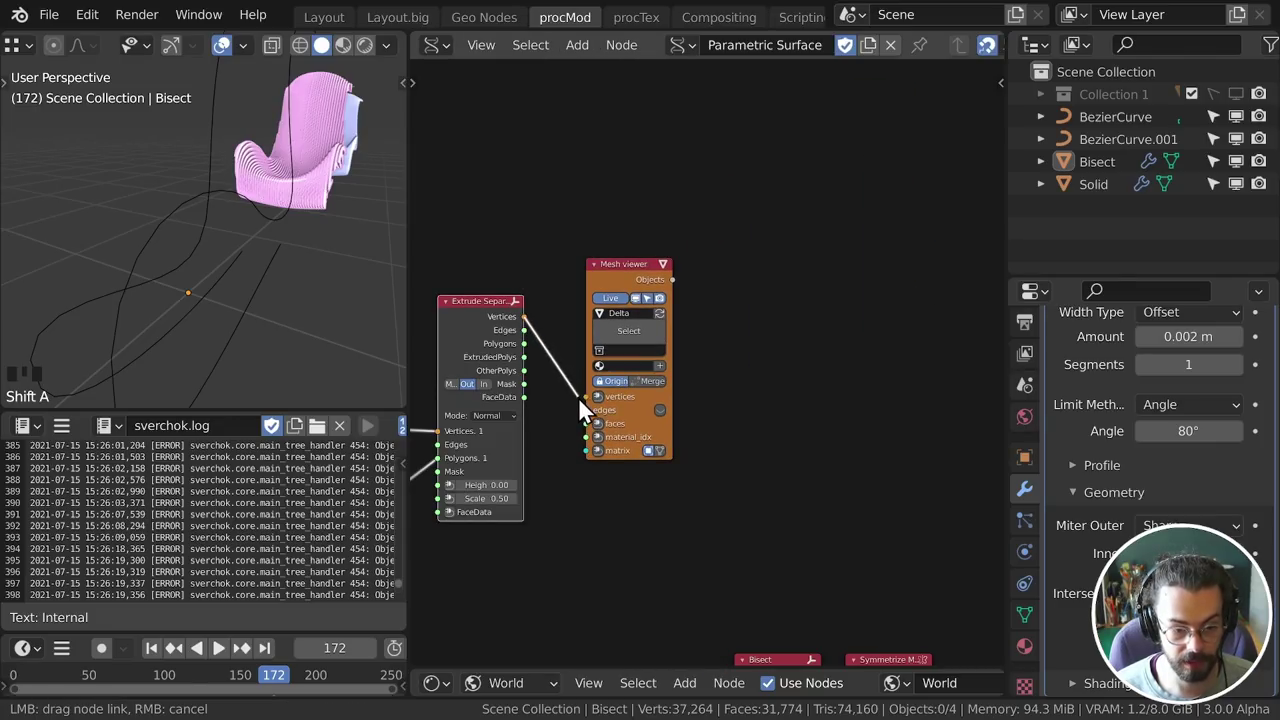
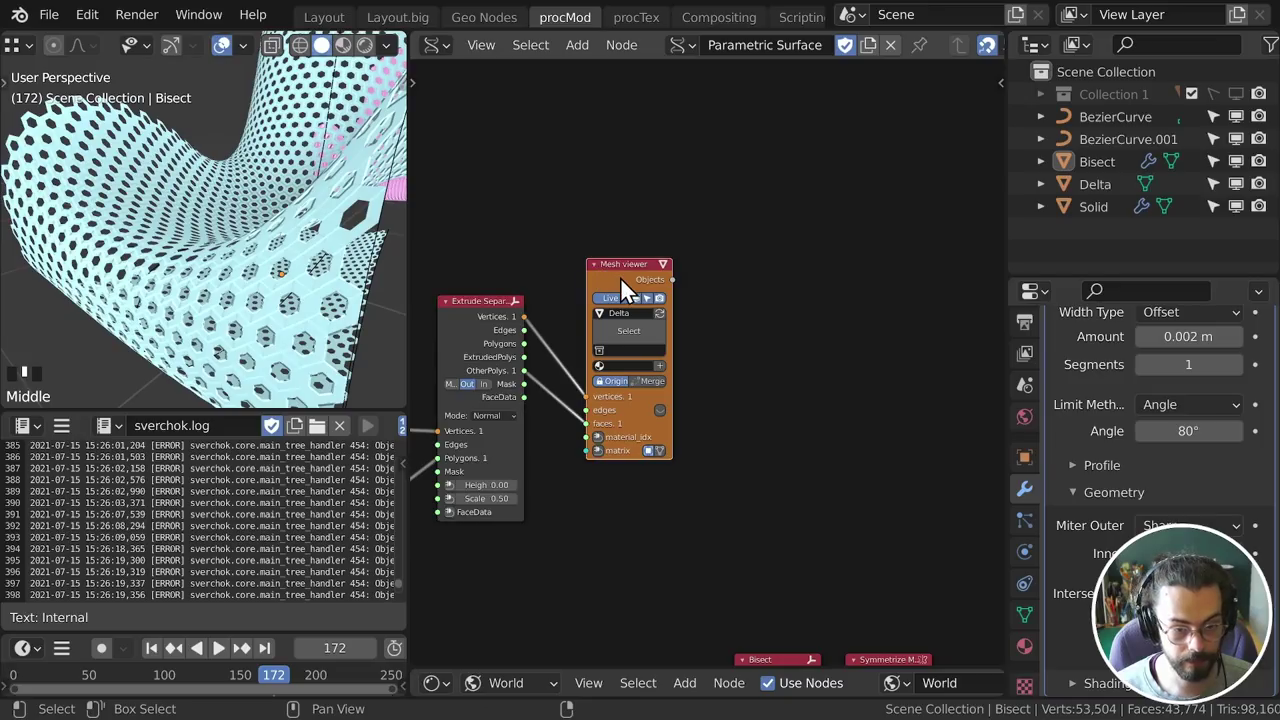
pyautogui.moveTo(634, 268); pyautogui.dragTo(638, 265)
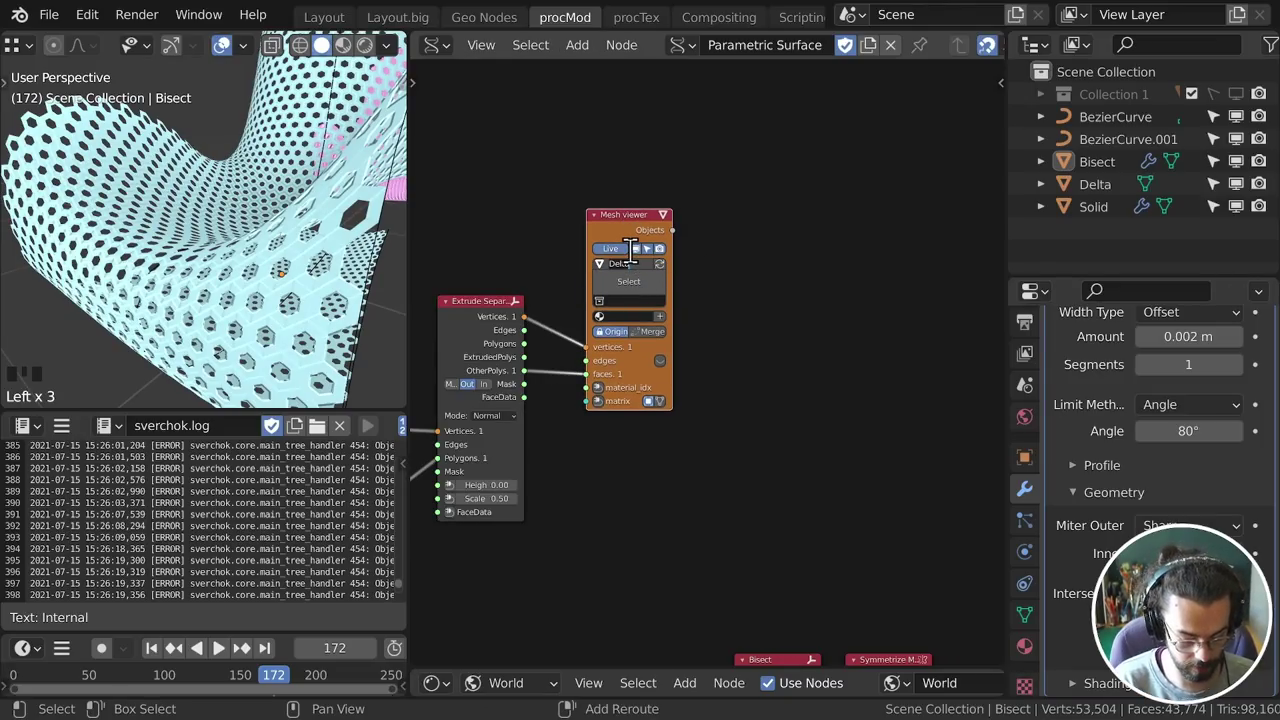